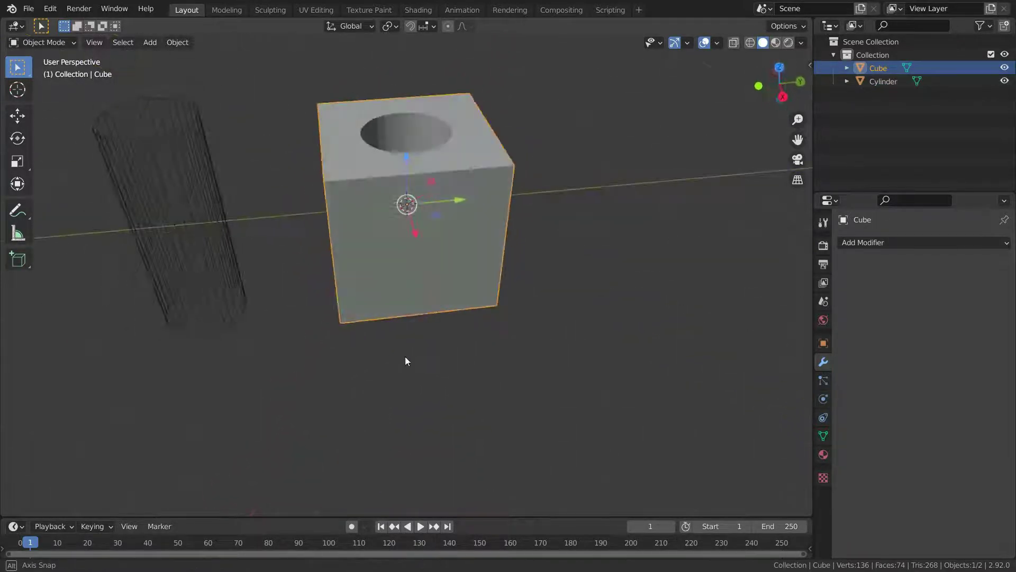
- Zoom and orbit the view around the scene where the holed cube is being replaced
scroll(down, 3)
scroll(up, 3)
middle_click(411, 261)
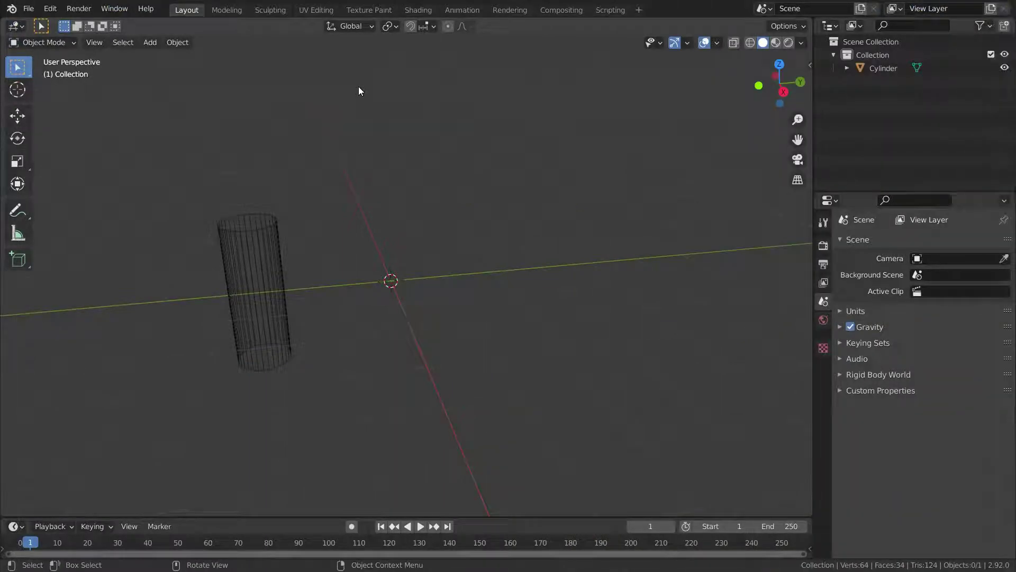
- Add a fresh cube at the origin and drop the cylinder into its centre
key(shift+a)
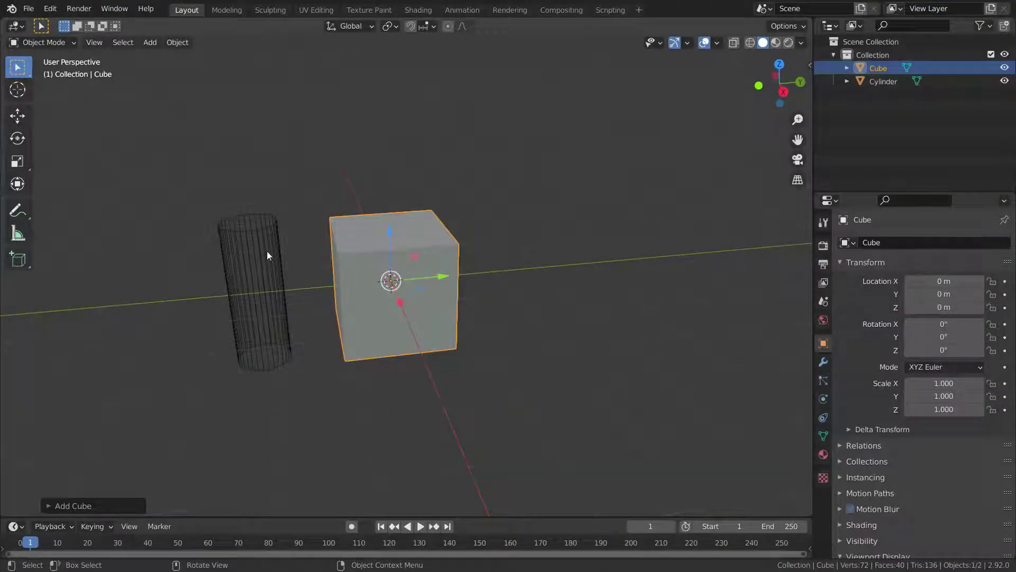
click(271, 255)
click(310, 291)
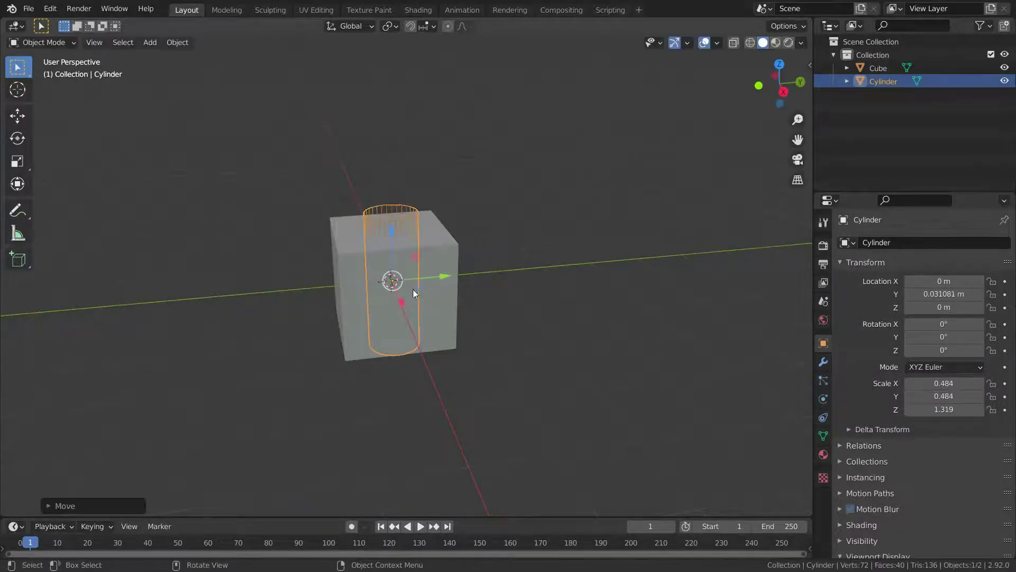
- Select the cube and bring up its Add Modifier list in Modifier Properties
scroll(up, 3)
middle_click(423, 287)
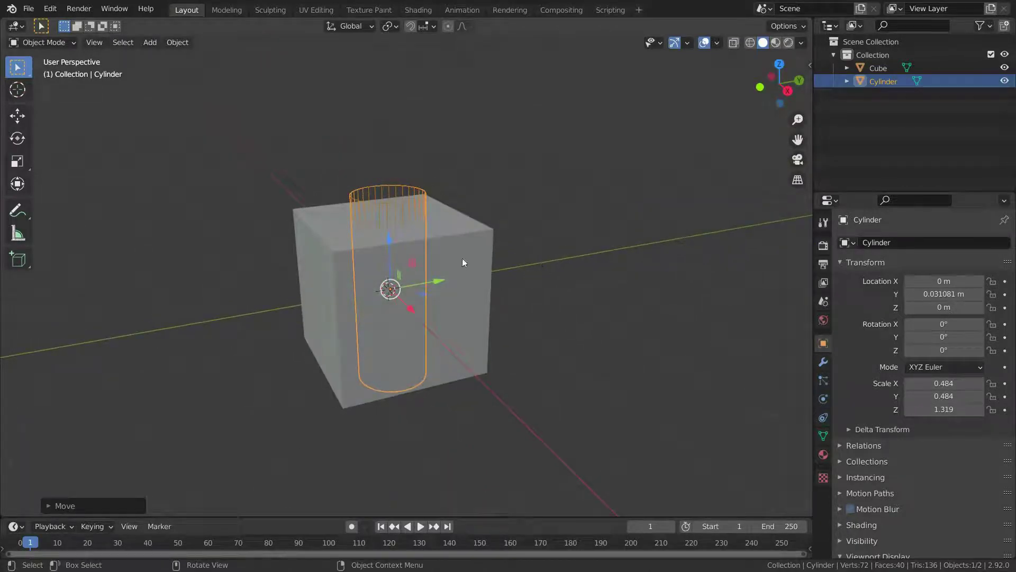
click(467, 255)
click(824, 361)
- Give the cube a Boolean modifier set to Union with the Cylinder as its object
click(887, 247)
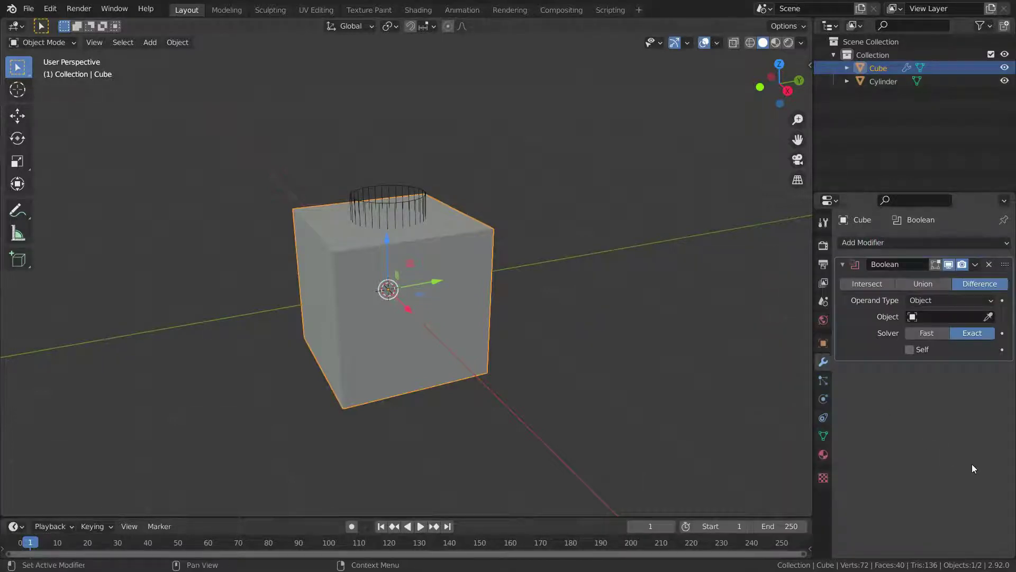
scroll(up, 3)
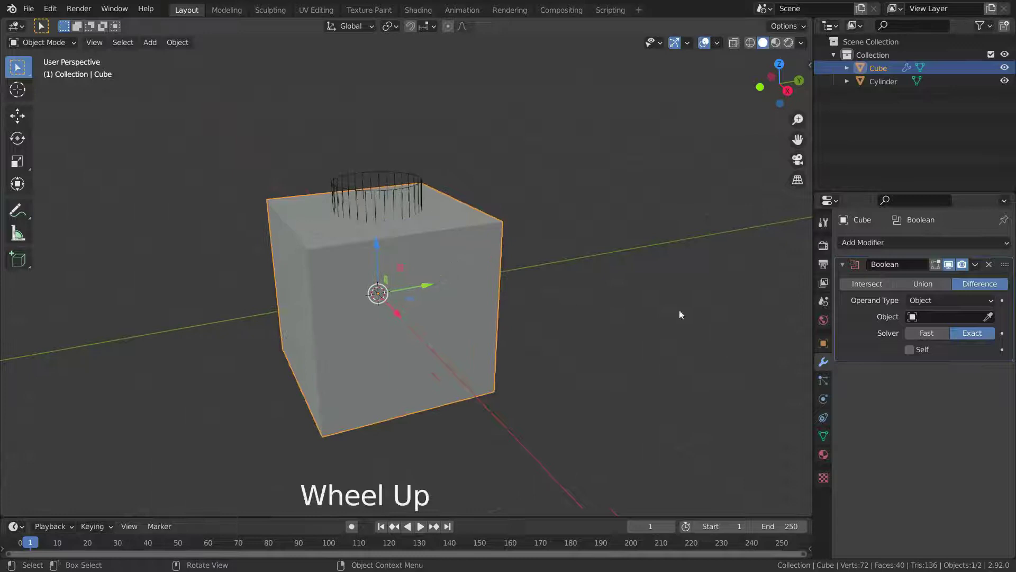
click(924, 286)
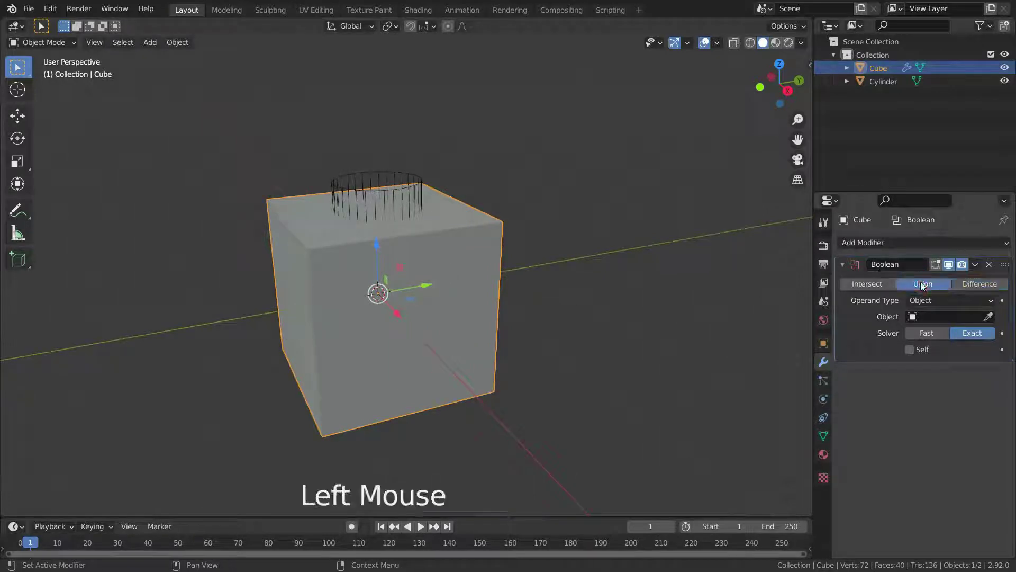
click(989, 319)
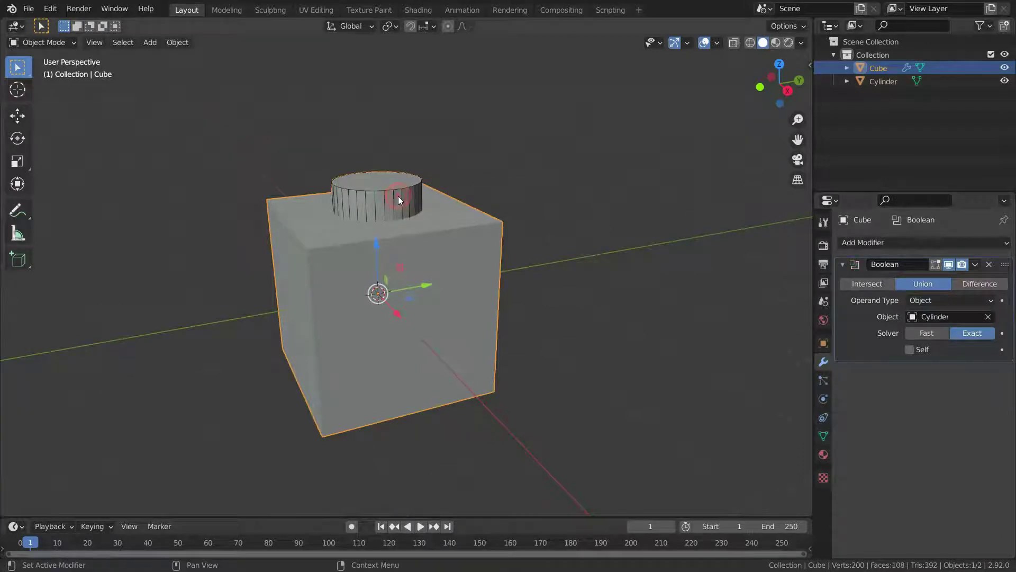
- Apply the Union modifier so the raised round boss is fused onto the cube
scroll(up, 3)
middle_click(380, 292)
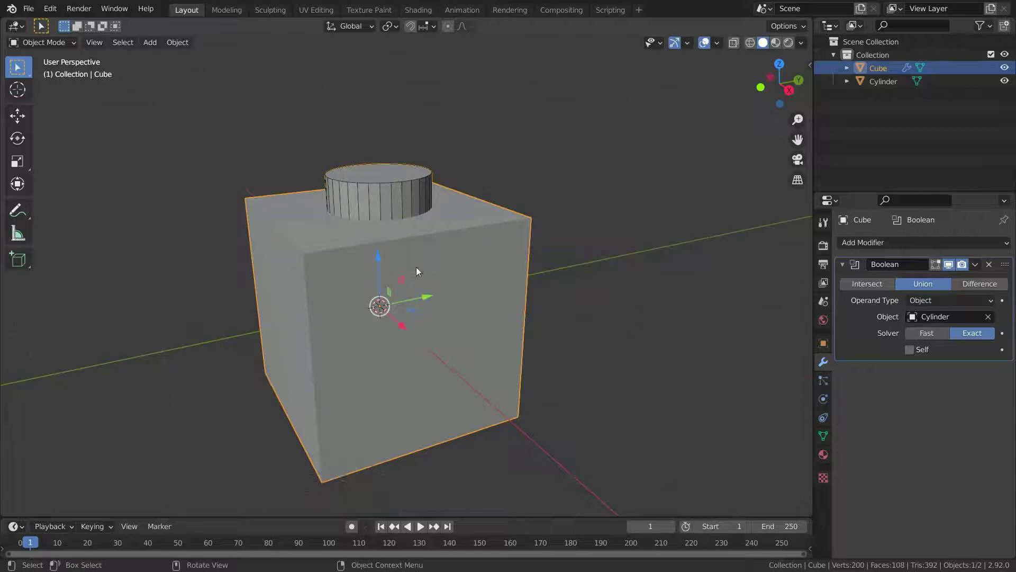
click(980, 269)
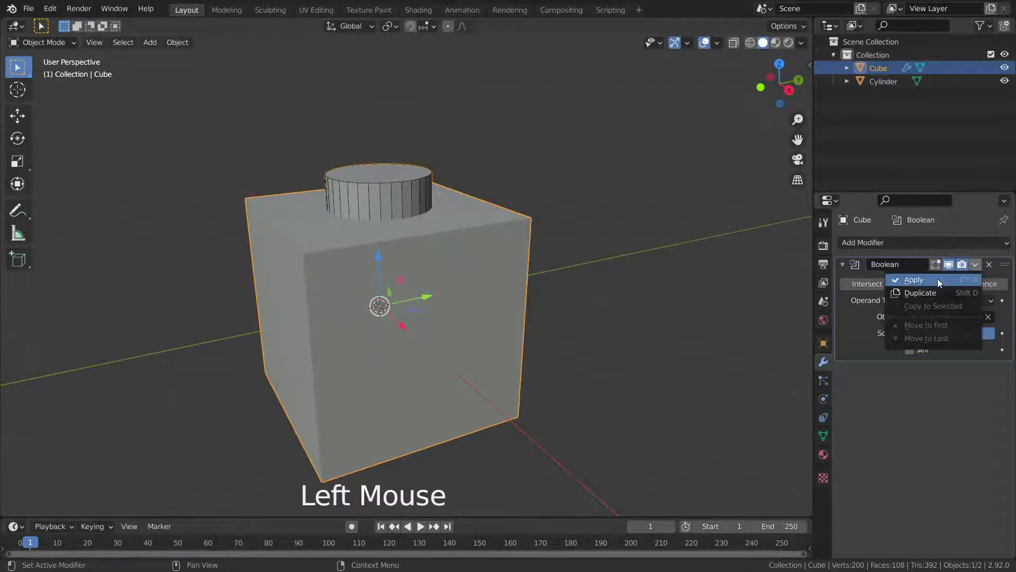
scroll(down, 3)
scroll(down, 3)
- Move the cylinder aside, clear of the fused cube
click(446, 219)
click(442, 293)
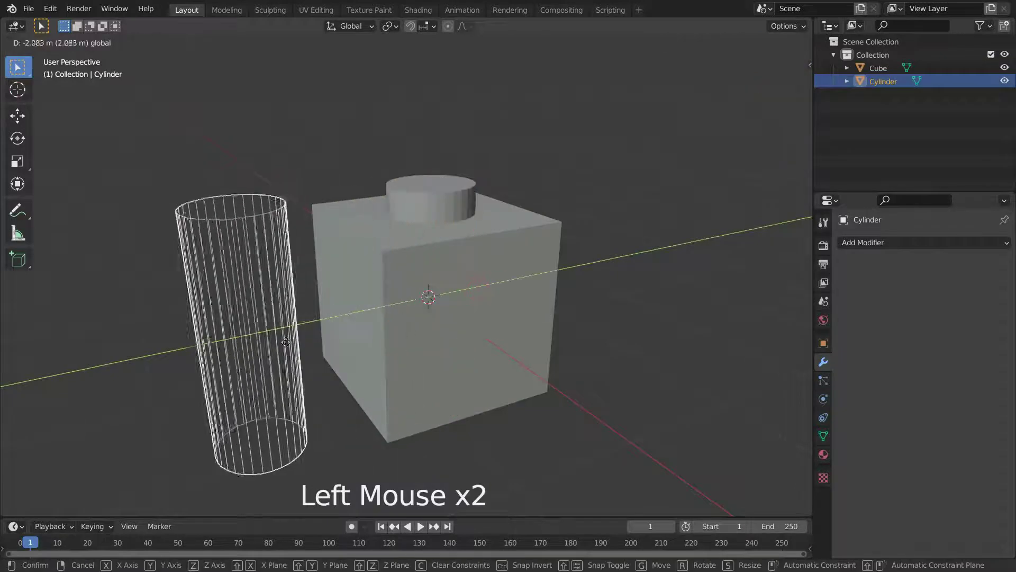
scroll(up, 3)
middle_click(495, 341)
- Select the cube, enter Edit Mode and select all its geometry to confirm one combined mesh
click(512, 273)
scroll(down, 3)
scroll(up, 3)
scroll(down, 3)
scroll(down, 3)
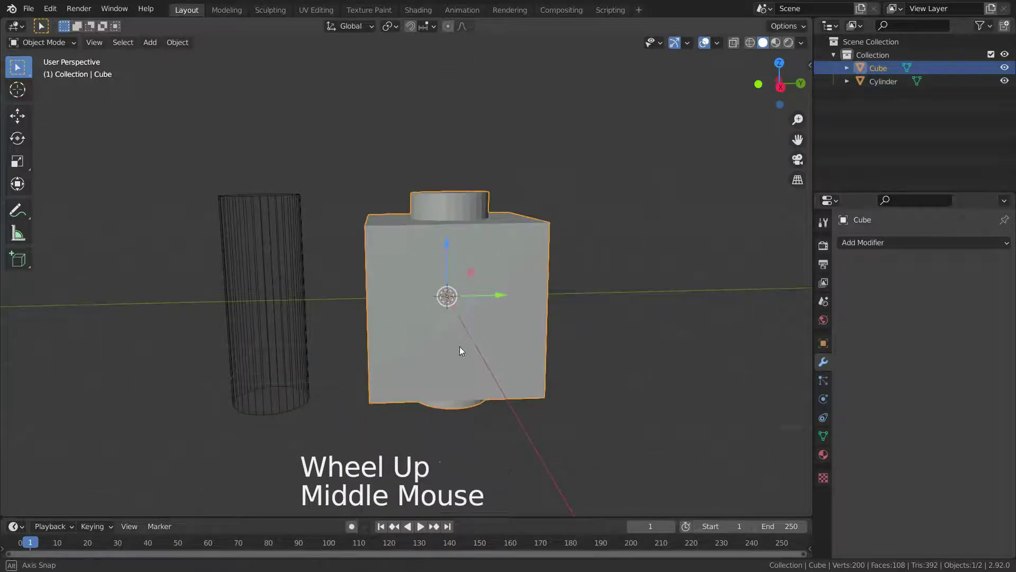
middle_click(487, 358)
key(Tab)
scroll(up, 3)
key(alt+z)
scroll(up, 3)
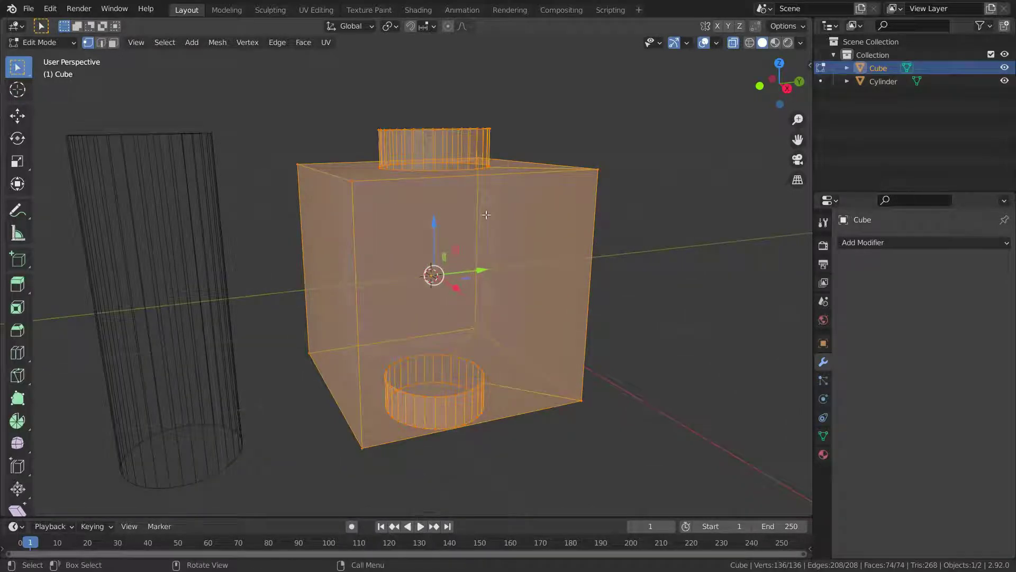
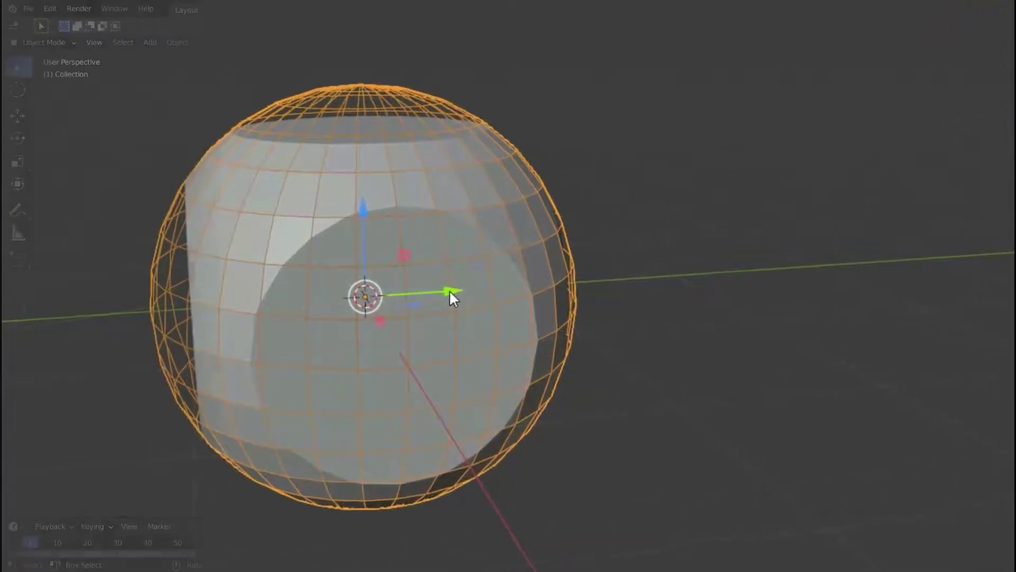
- Delete the leftover object so only the lone cube remains in the scene
key(Delete)
scroll(down, 3)
scroll(up, 3)
scroll(up, 3)
key(shift+a)
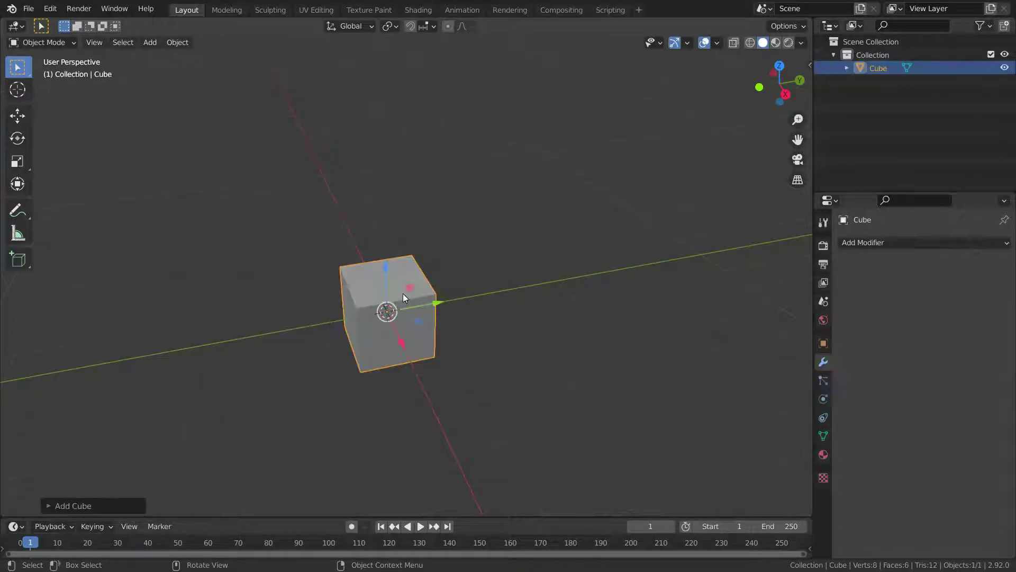
middle_click(405, 306)
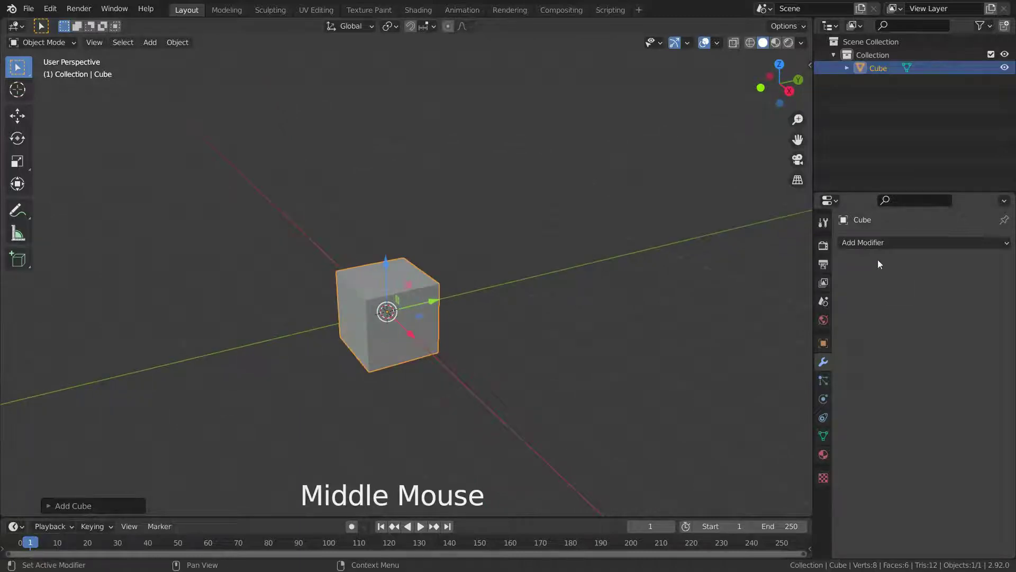
- Give the cube a Boolean modifier switched to Intersect
click(885, 249)
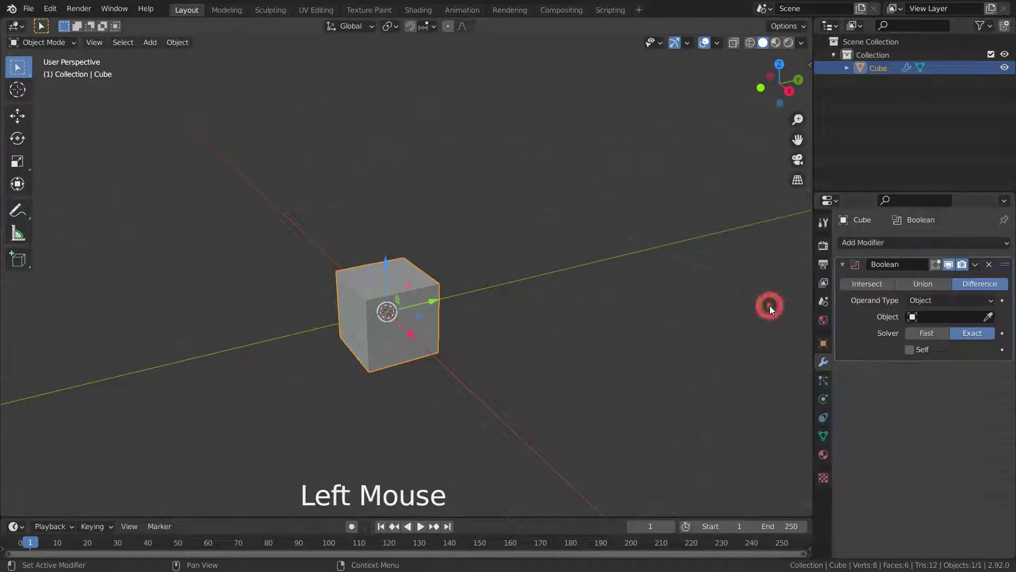
click(870, 289)
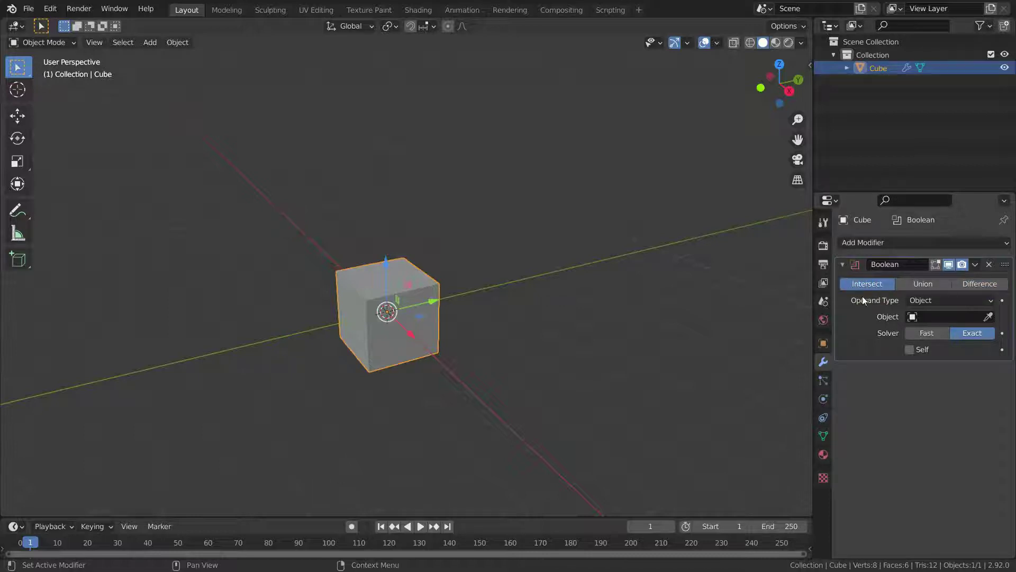
scroll(up, 3)
scroll(up, 3)
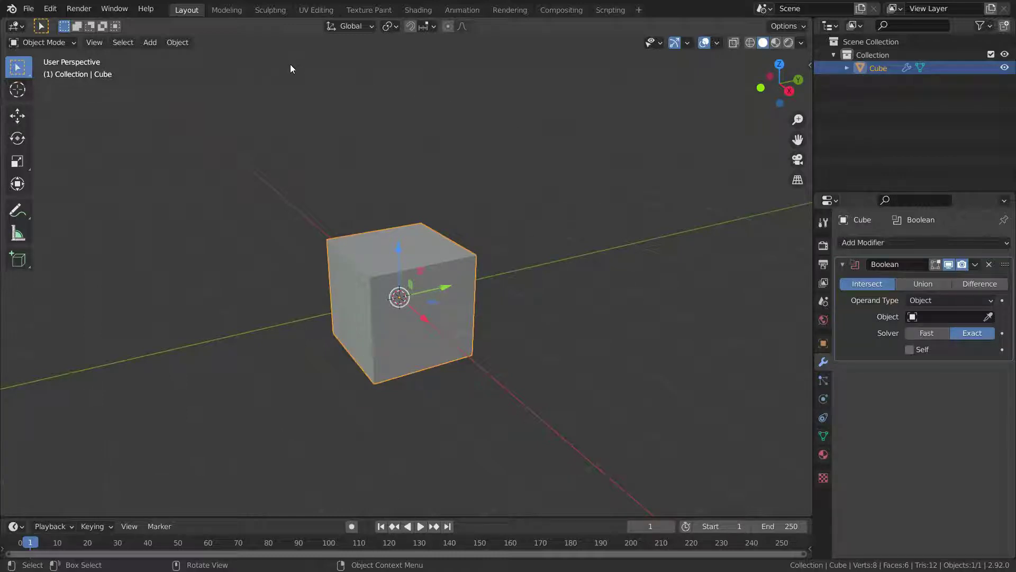
- Add a UV sphere at the cube's centre and scale it to about 1.24 so it pokes through every face
key(shift+a)
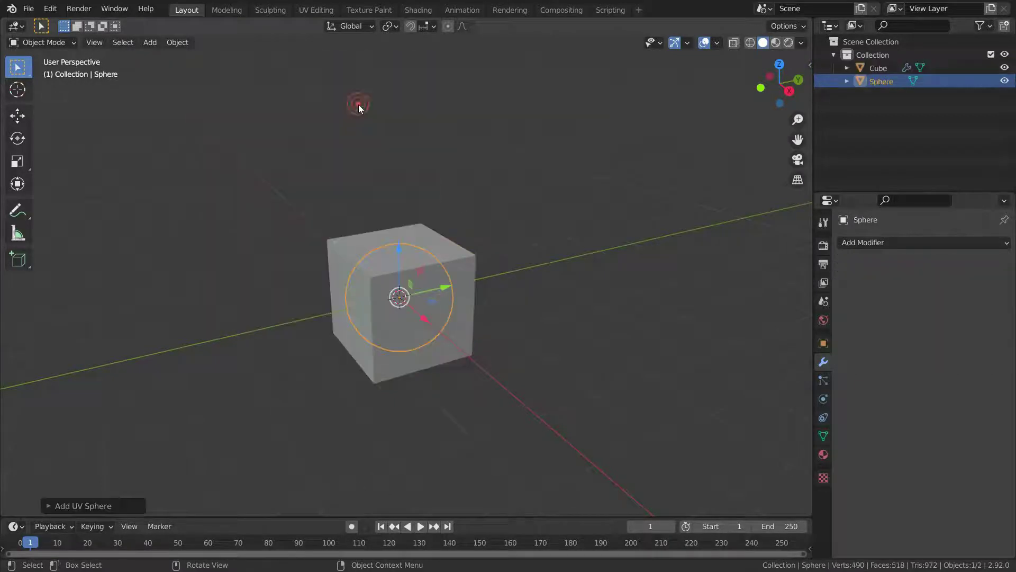
middle_click(391, 313)
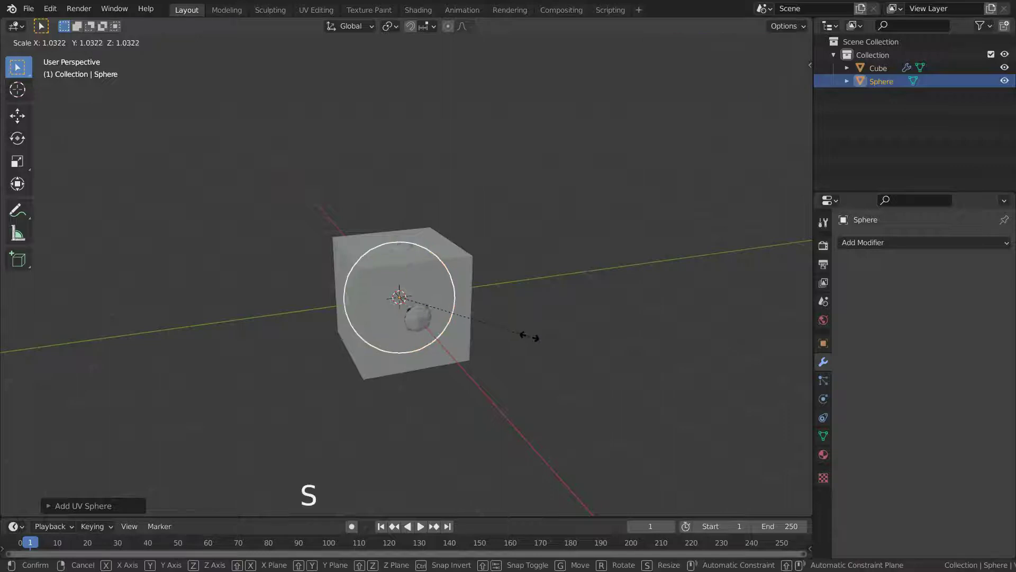
key(s)
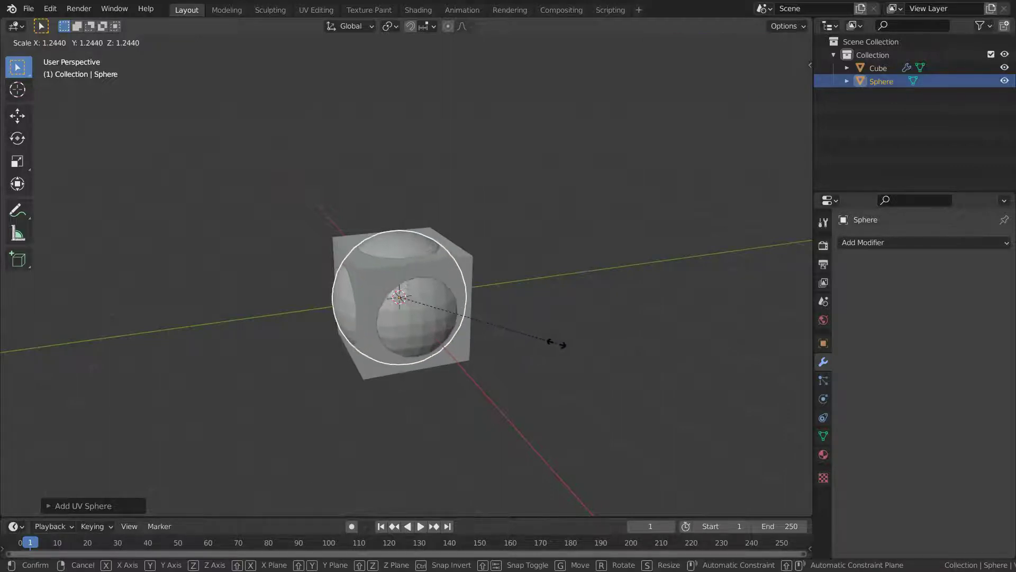
scroll(up, 3)
middle_click(469, 330)
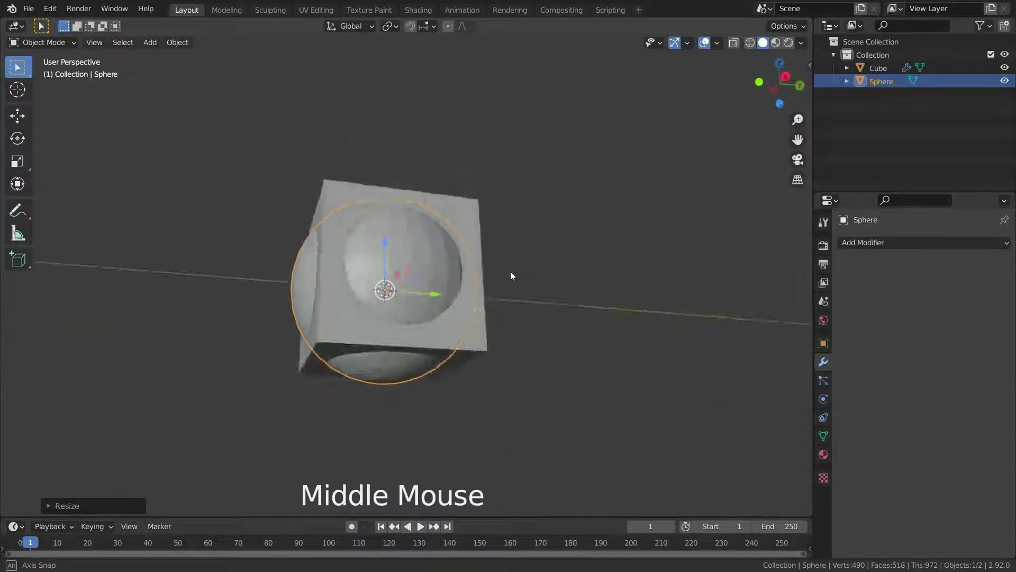
middle_click(513, 340)
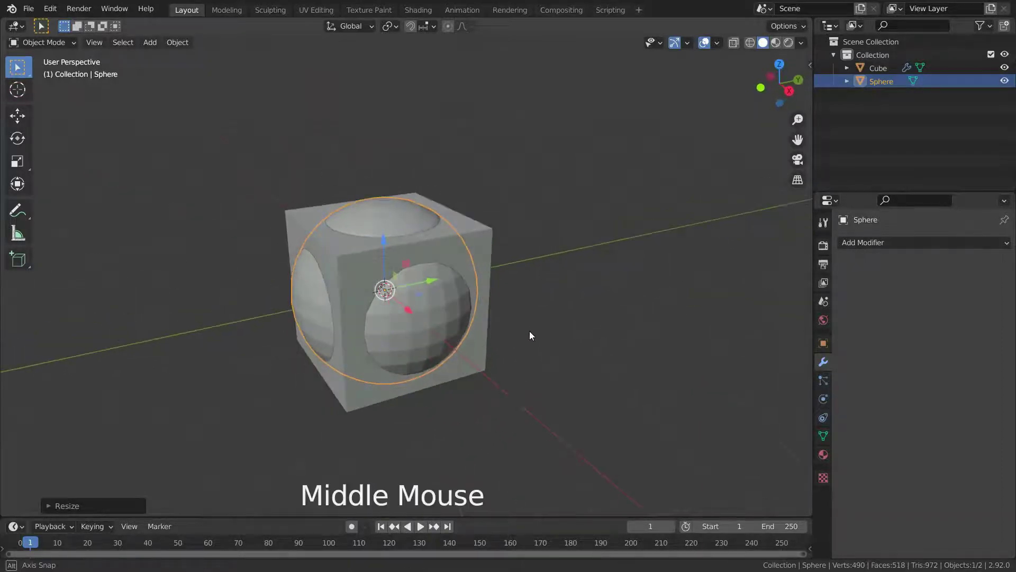
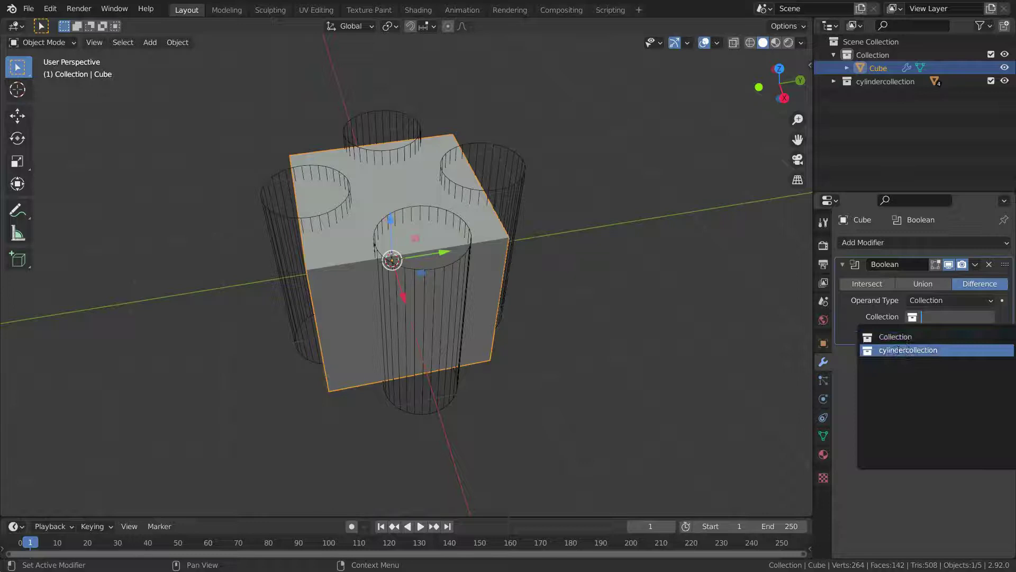
- Orbit and zoom around the cube to inspect the holes cut by the cylinder collection
scroll(up, 3)
middle_click(406, 227)
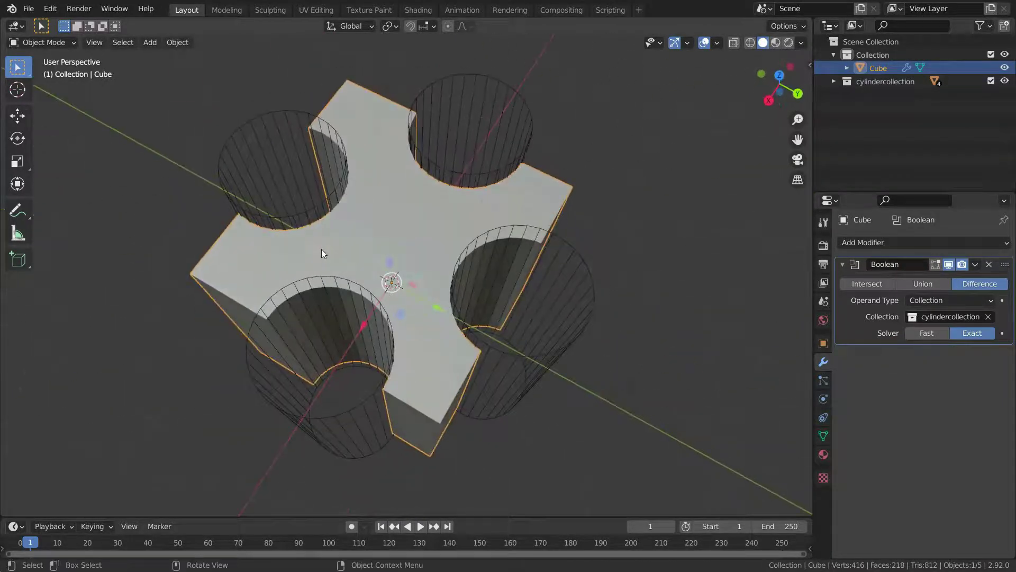
scroll(down, 3)
scroll(up, 3)
middle_click(448, 293)
scroll(down, 3)
scroll(up, 3)
middle_click(442, 245)
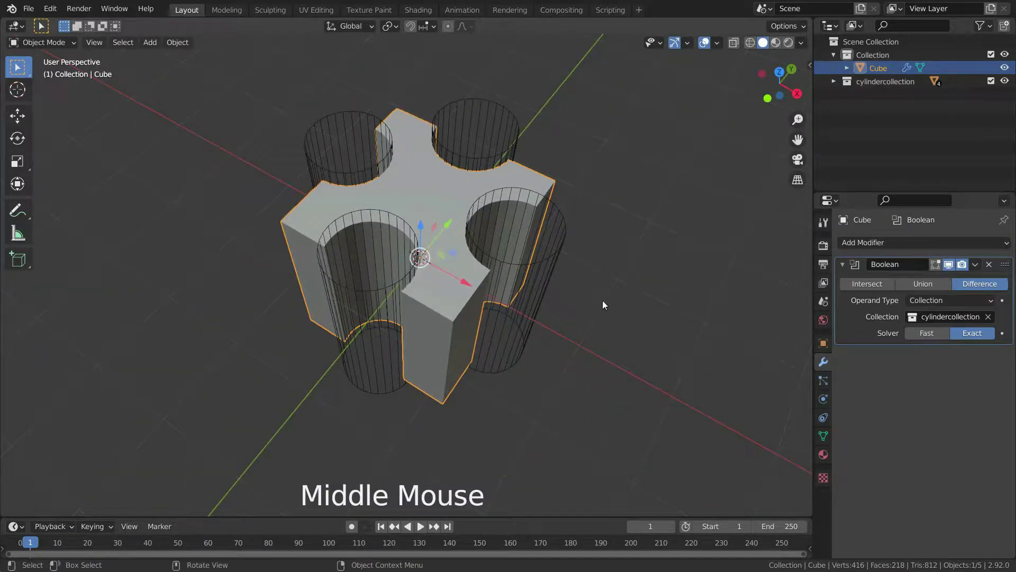
scroll(down, 3)
scroll(down, 3)
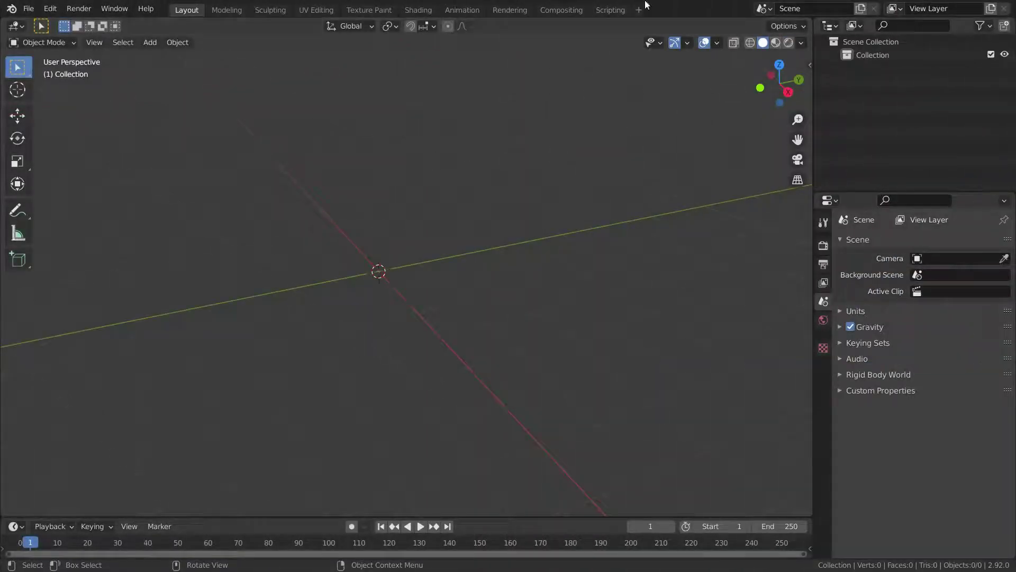
- Add a new cube with a Difference Boolean modifier and switch its solver to Fast
key(shift+a)
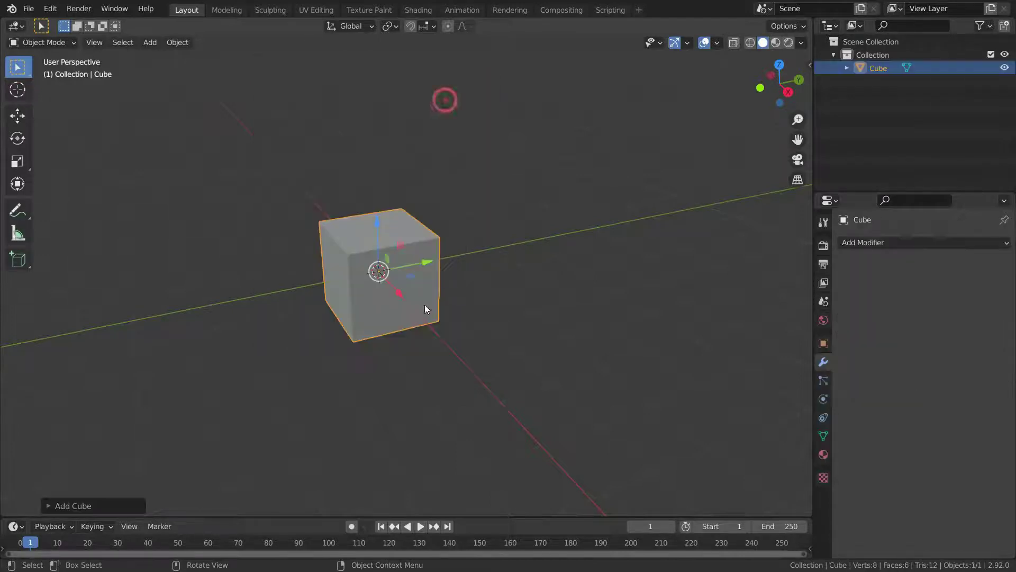
scroll(up, 3)
click(894, 249)
scroll(up, 3)
middle_click(390, 255)
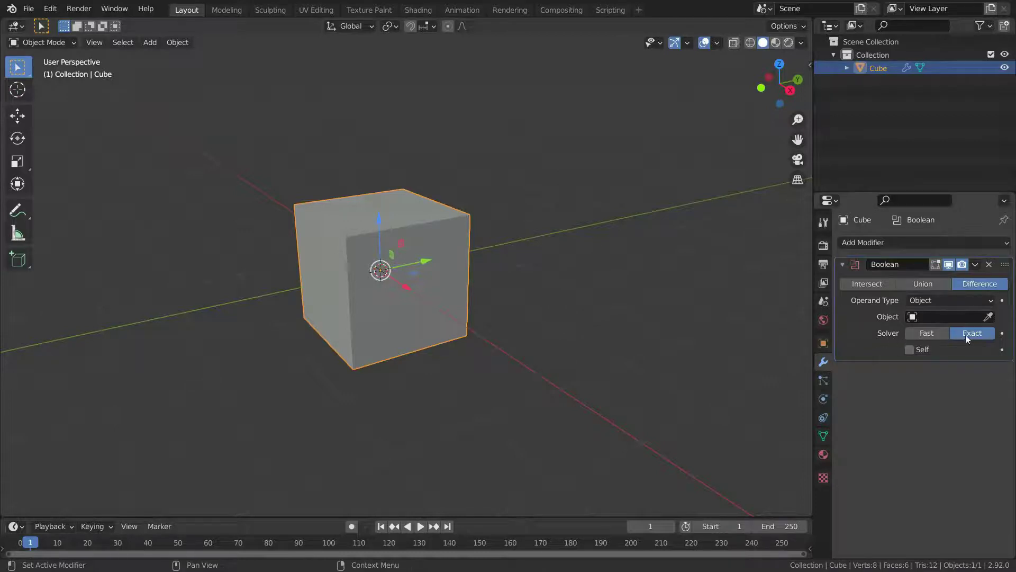
click(924, 338)
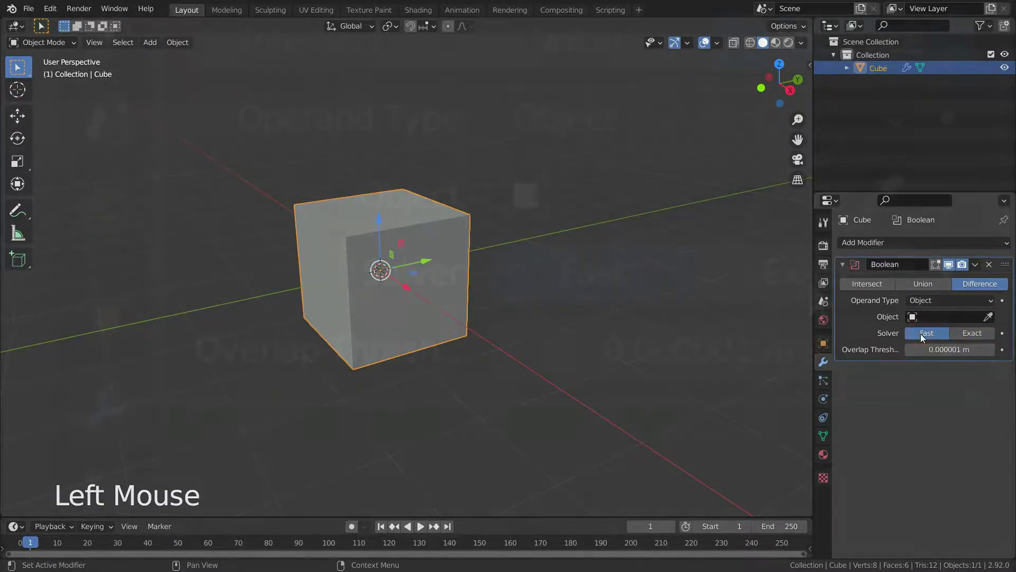
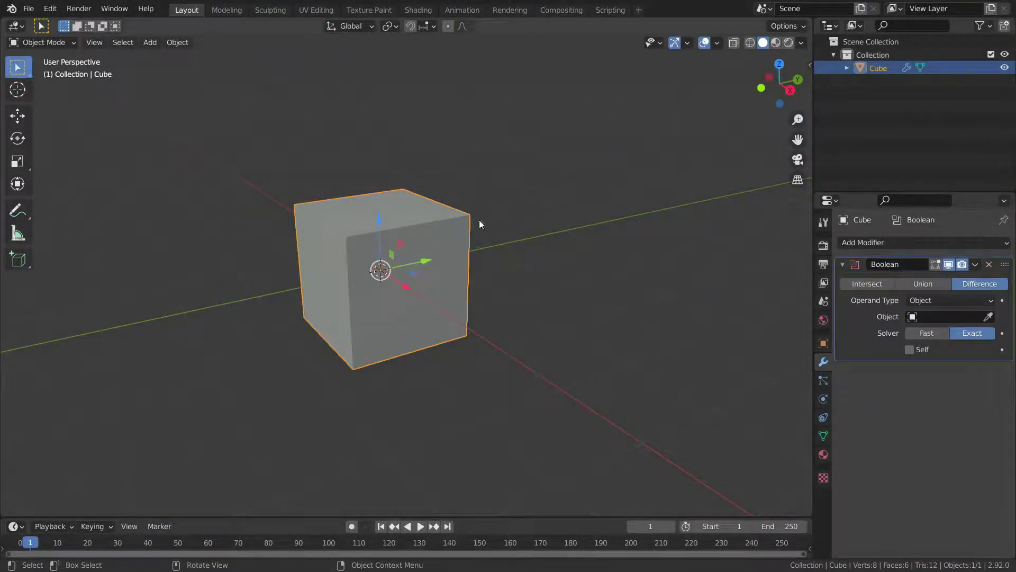
- Extrude the cube's top face in Edit Mode, then return to Object Mode
key(Tab)
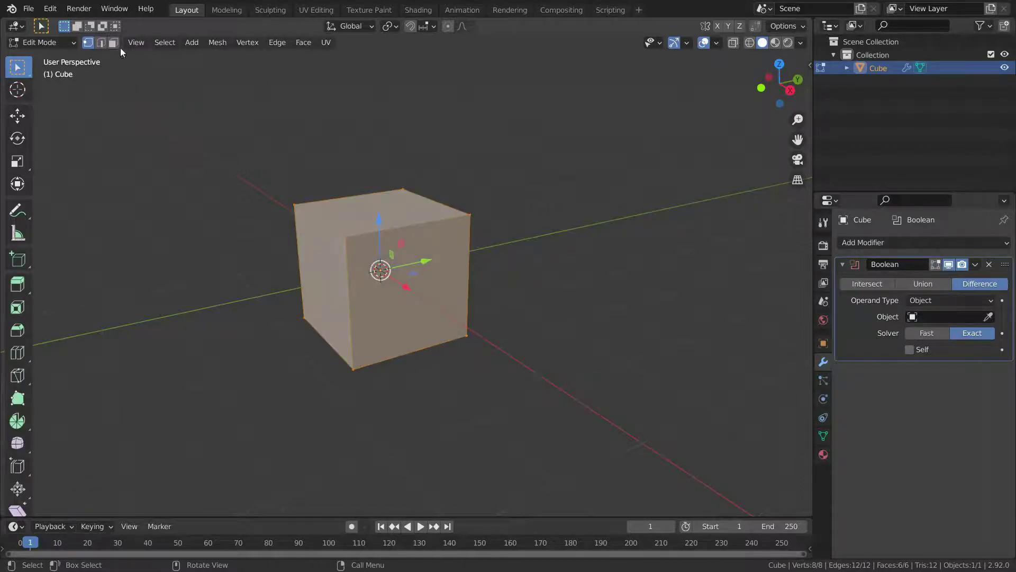
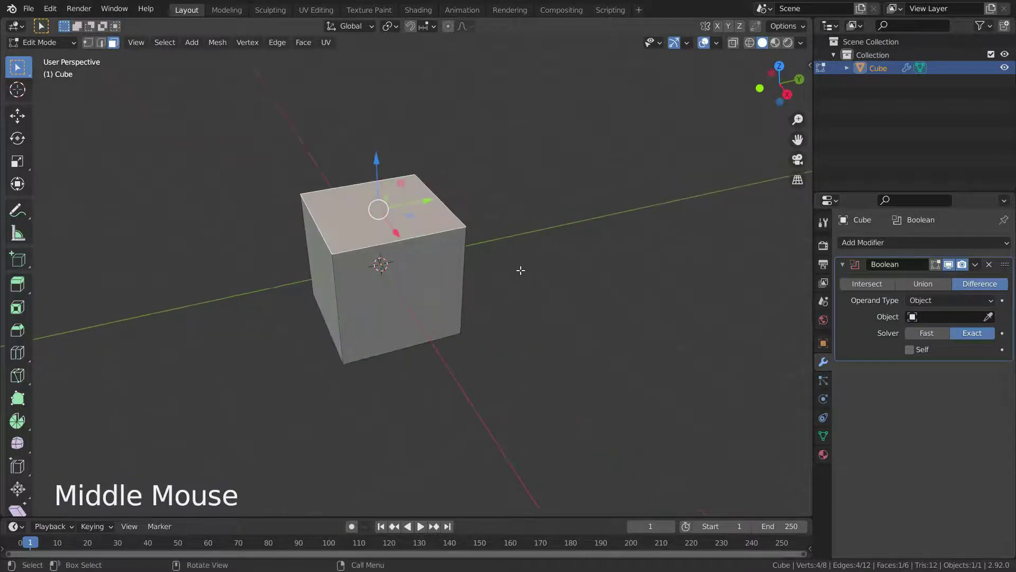
key(e)
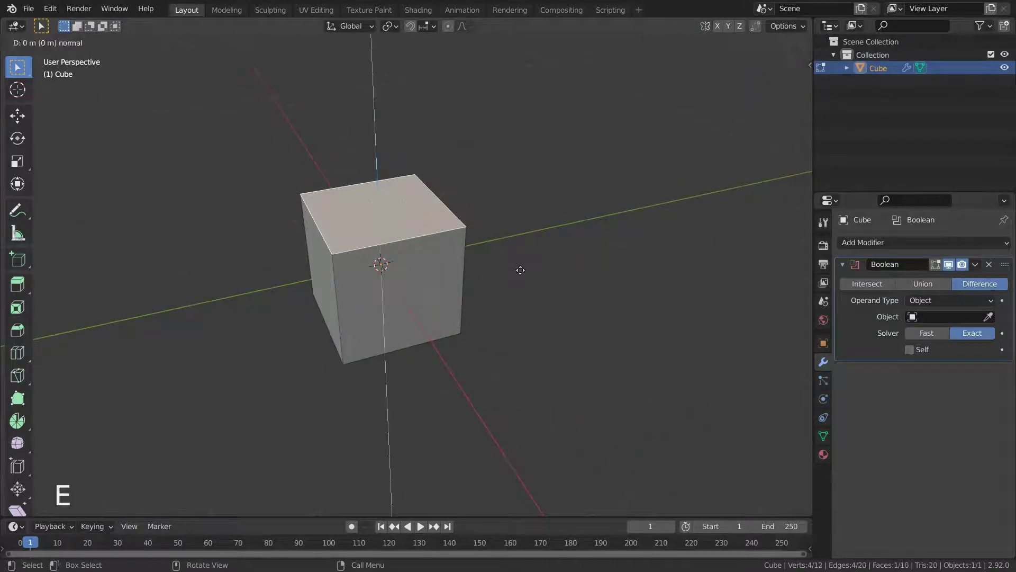
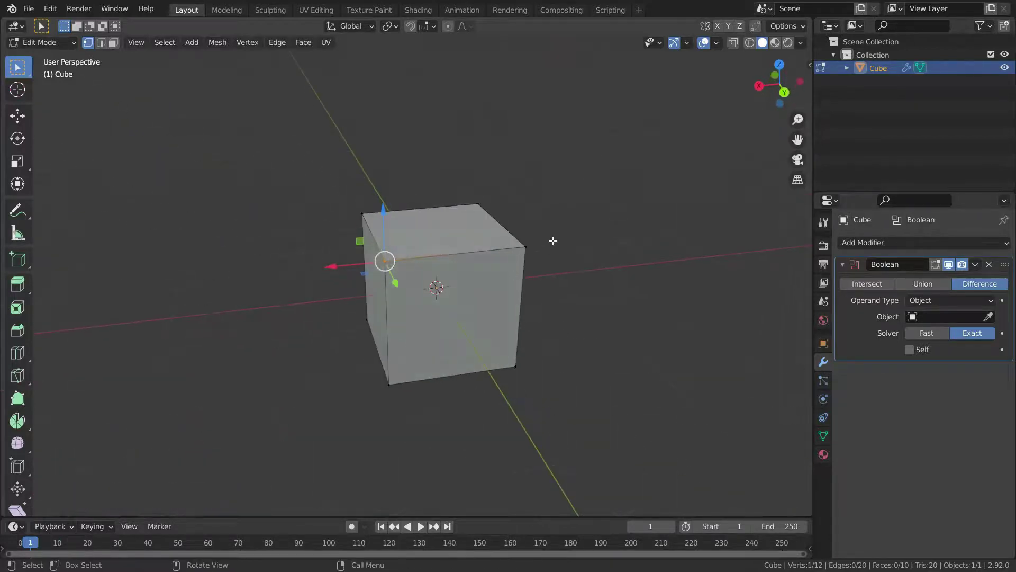
key(Tab)
scroll(down, 3)
scroll(up, 3)
middle_click(510, 231)
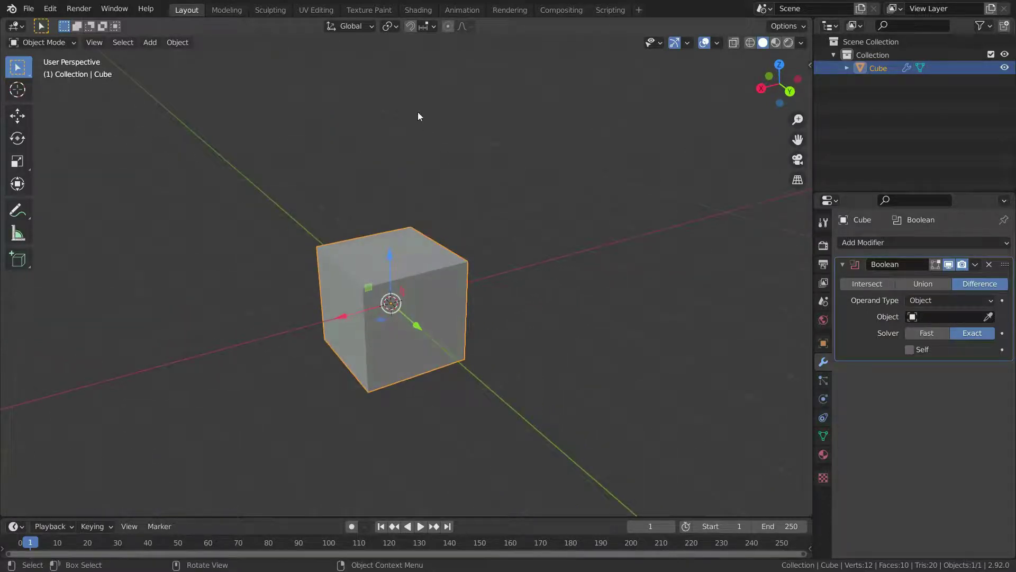
- Add a UV sphere, move it straight up above the cube and scale it smaller
key(shift+a)
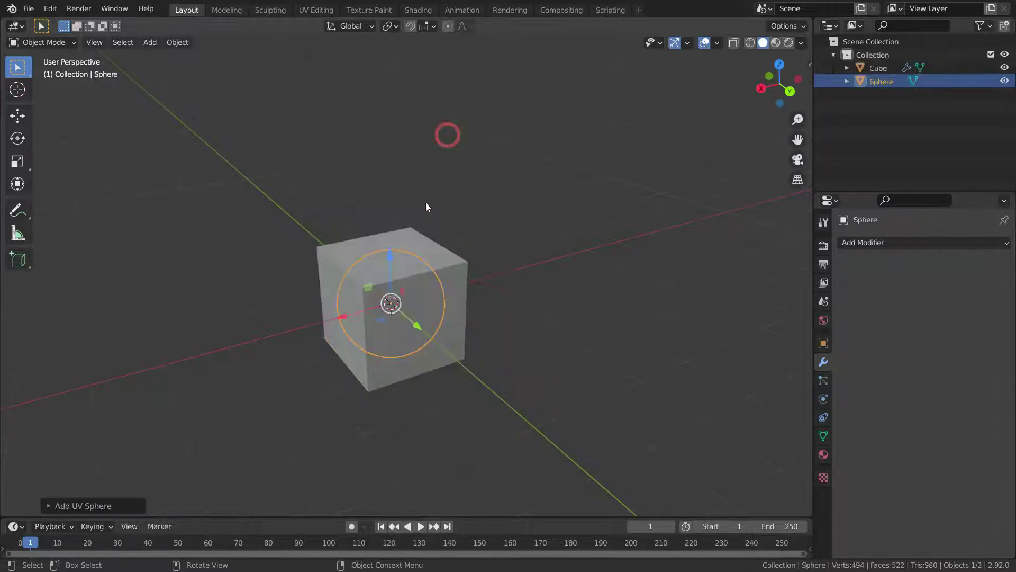
click(393, 268)
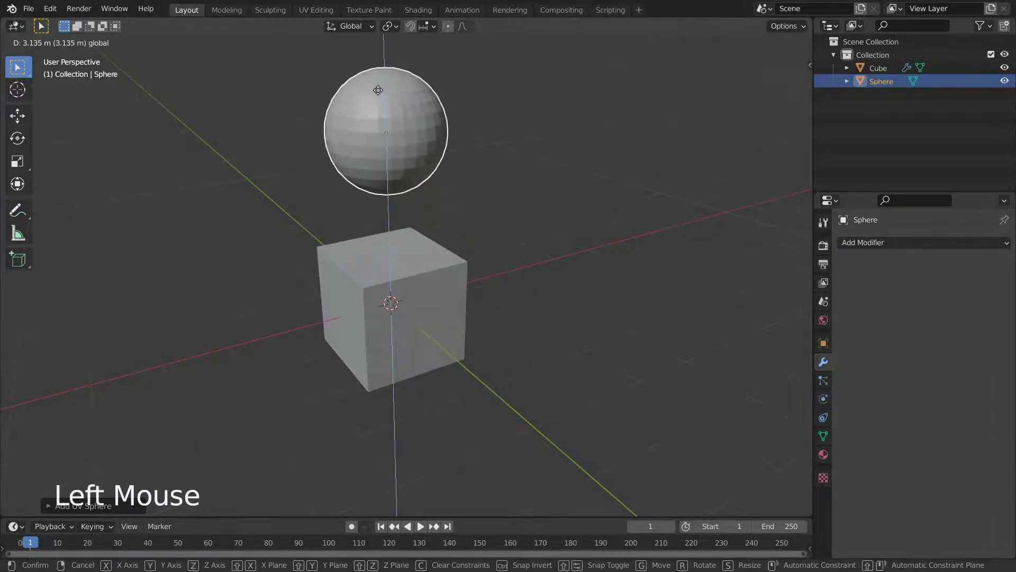
middle_click(503, 237)
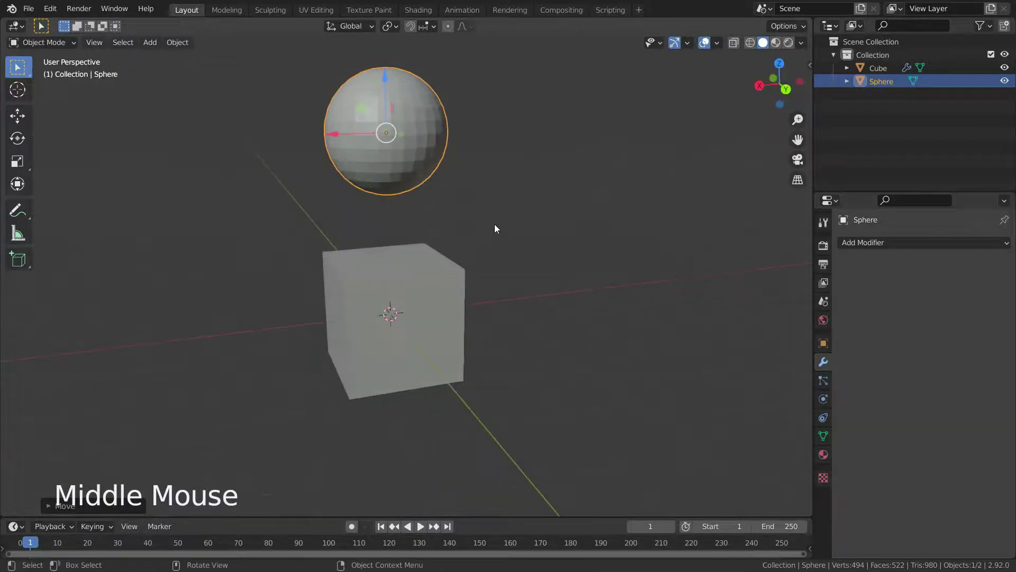
key(s)
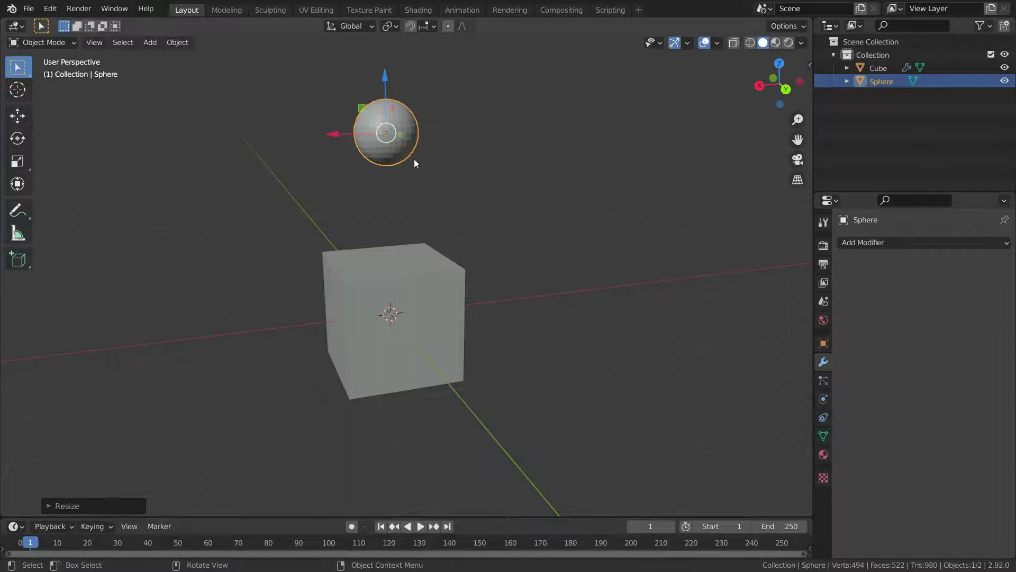
middle_click(435, 193)
middle_click(435, 219)
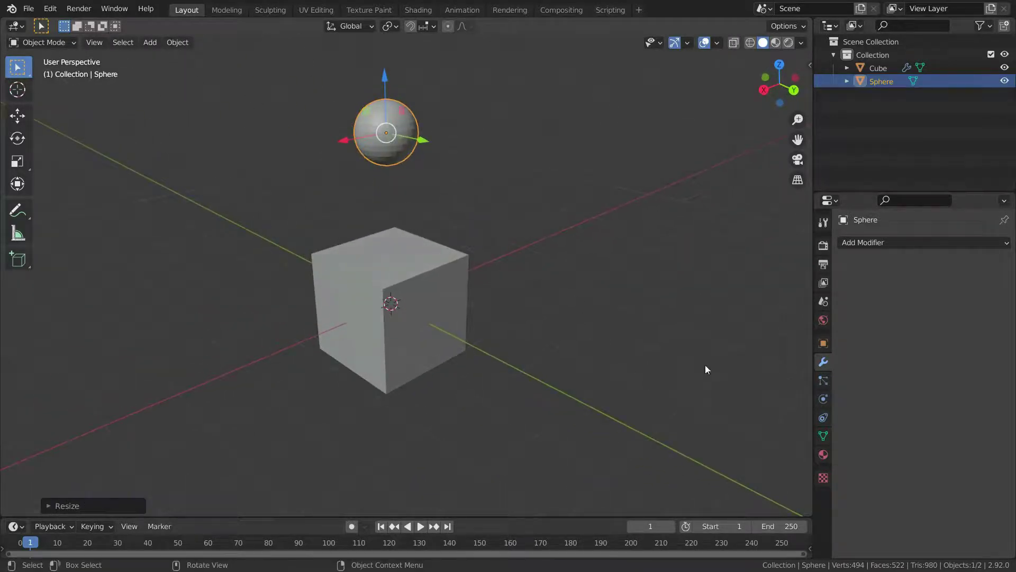
- Display the sphere as a wireframe via its object Viewport Display settings
click(823, 345)
scroll(down, 3)
click(863, 539)
scroll(down, 3)
click(963, 518)
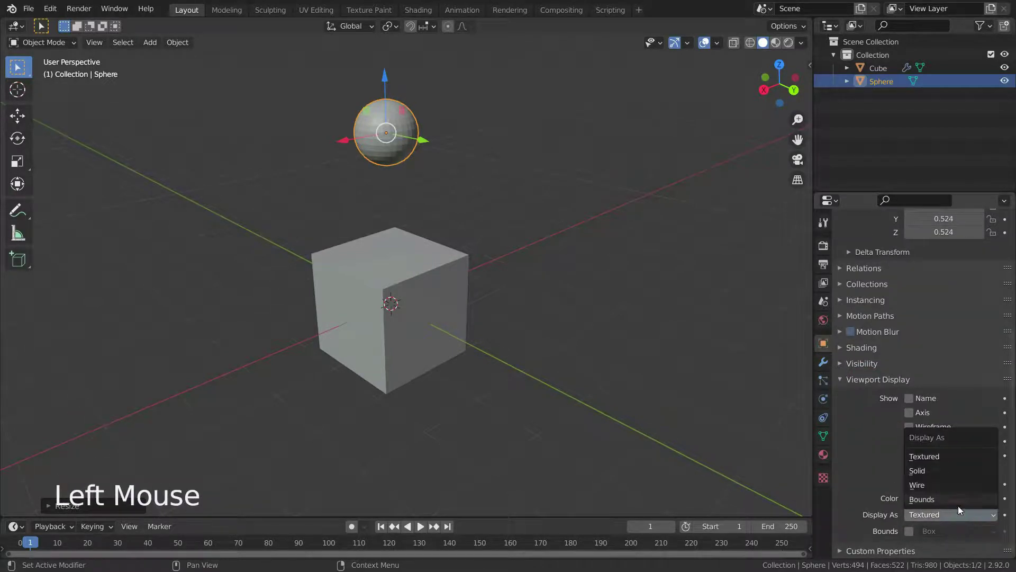
scroll(up, 3)
click(448, 307)
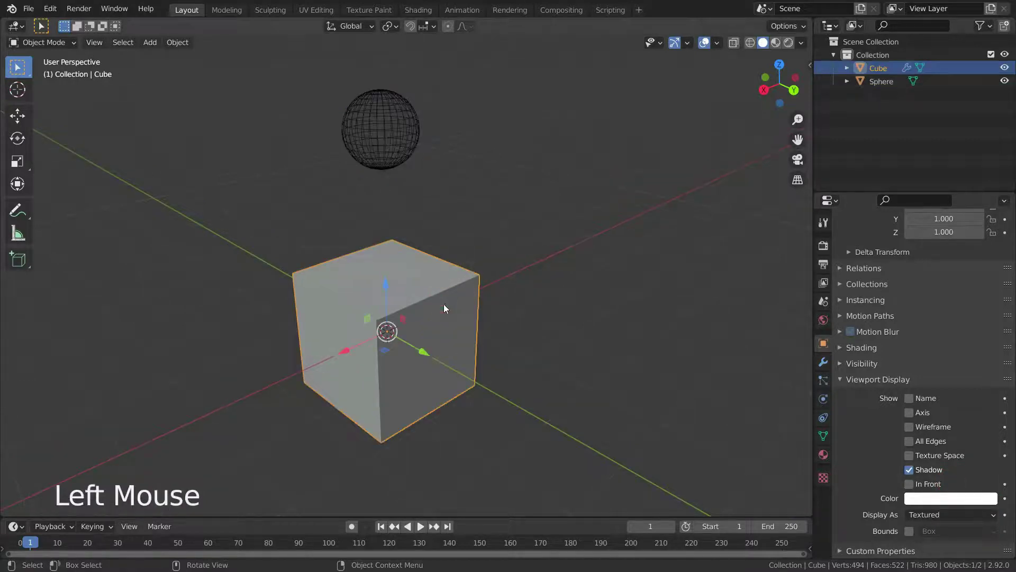
- Set the Sphere as the cube's Boolean cutter and lower it onto the cube's edge
click(825, 362)
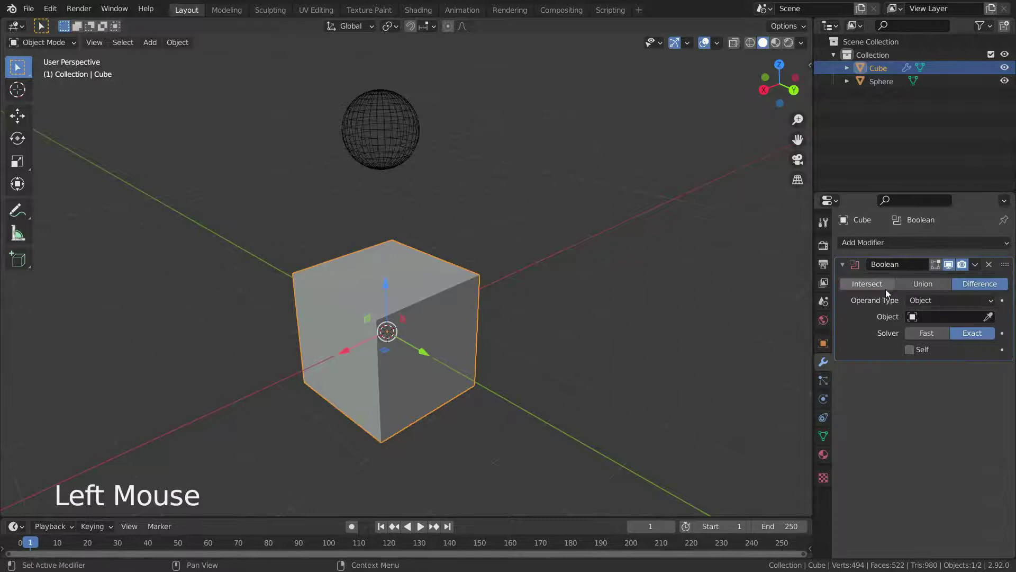
click(995, 321)
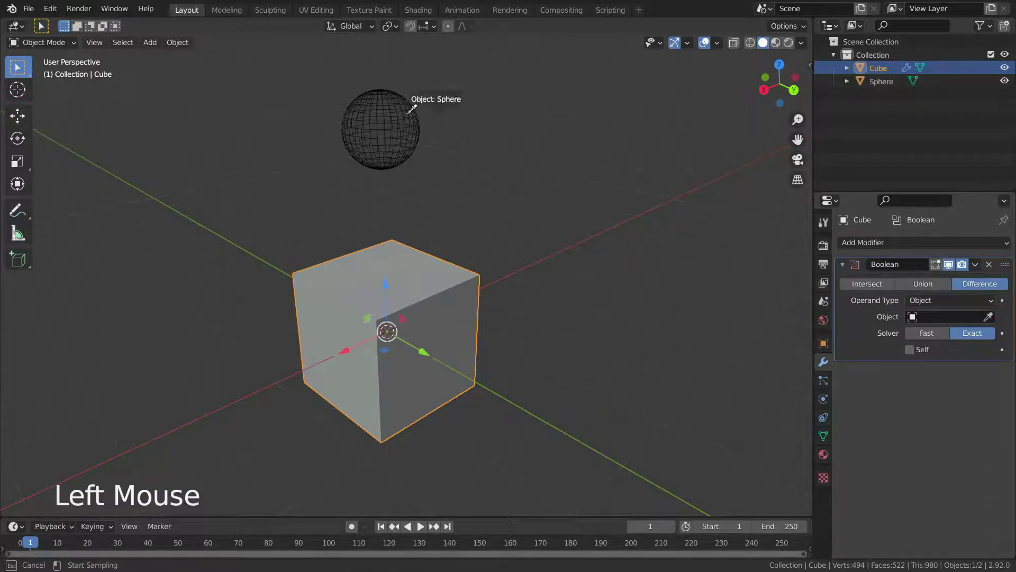
click(396, 144)
click(382, 78)
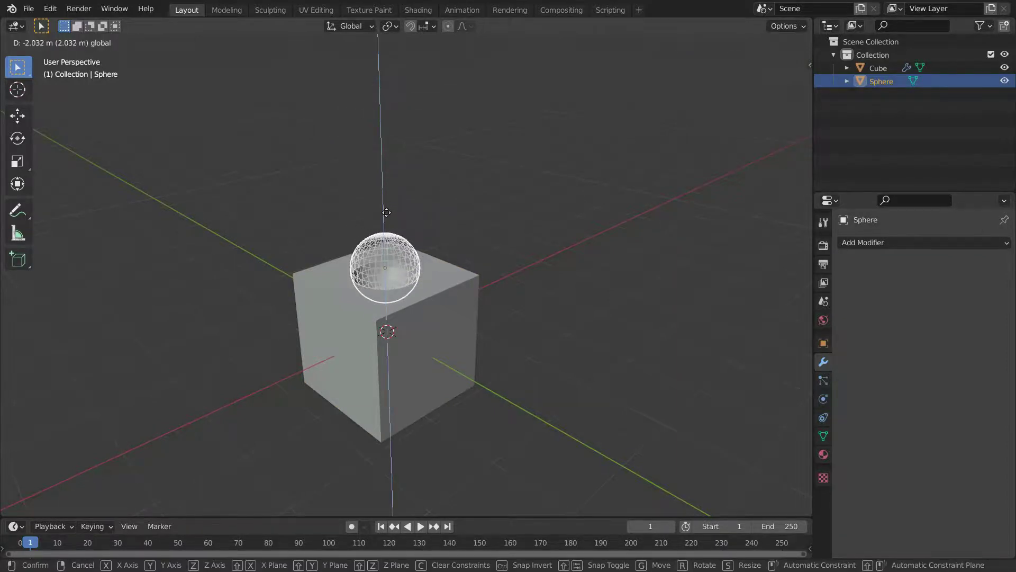
click(428, 292)
click(395, 308)
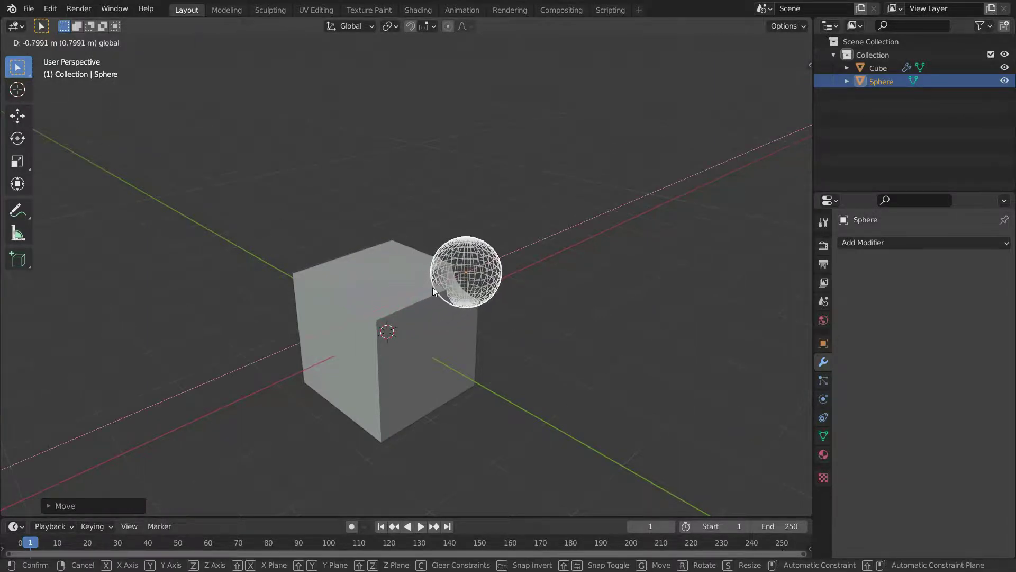
scroll(up, 3)
middle_click(484, 324)
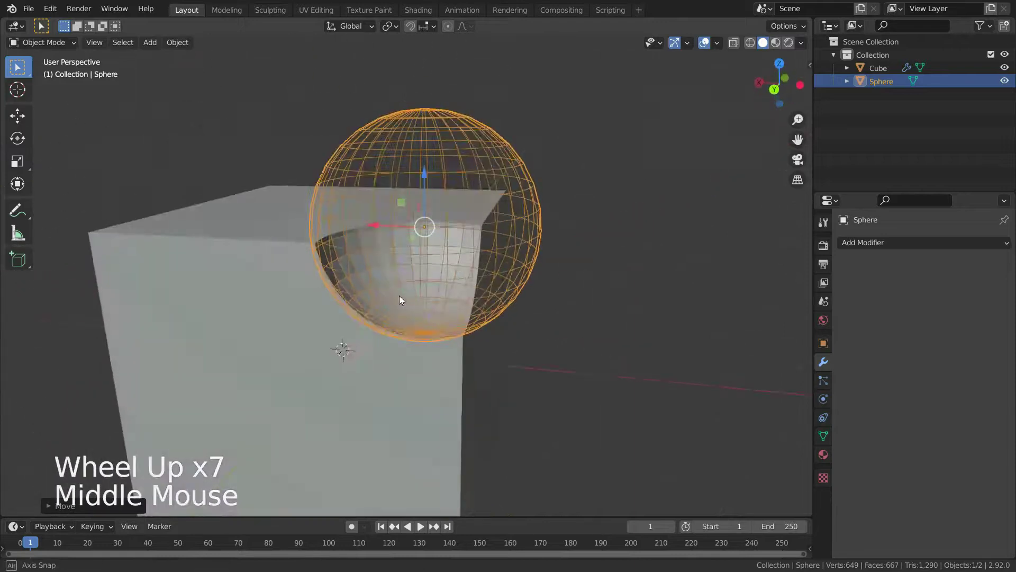
scroll(up, 3)
middle_click(414, 313)
scroll(down, 3)
scroll(up, 3)
- Toggle the Boolean solver between Fast and Exact while inspecting the dent, leaving it on Exact
click(436, 427)
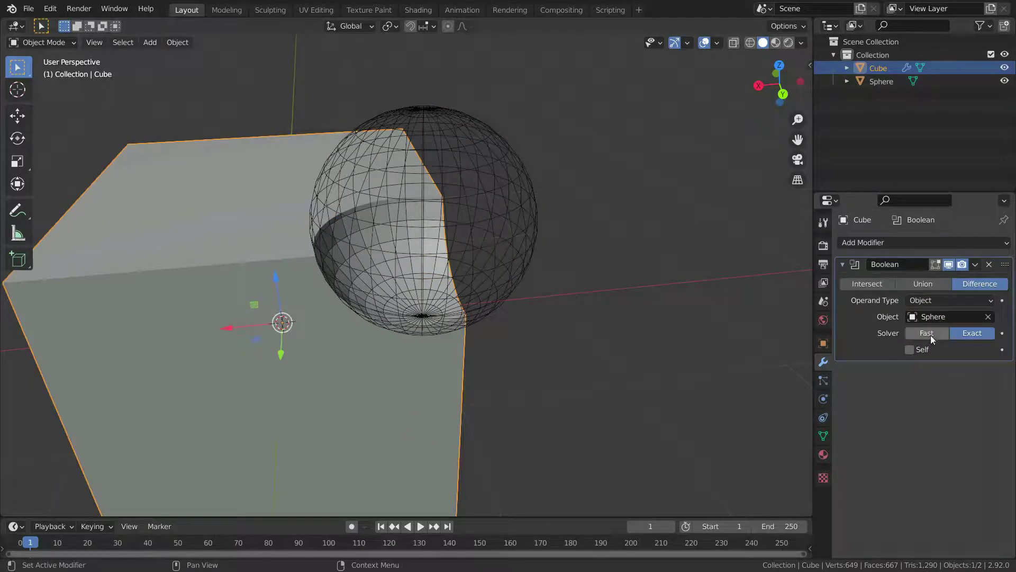
click(933, 338)
scroll(up, 3)
middle_click(381, 296)
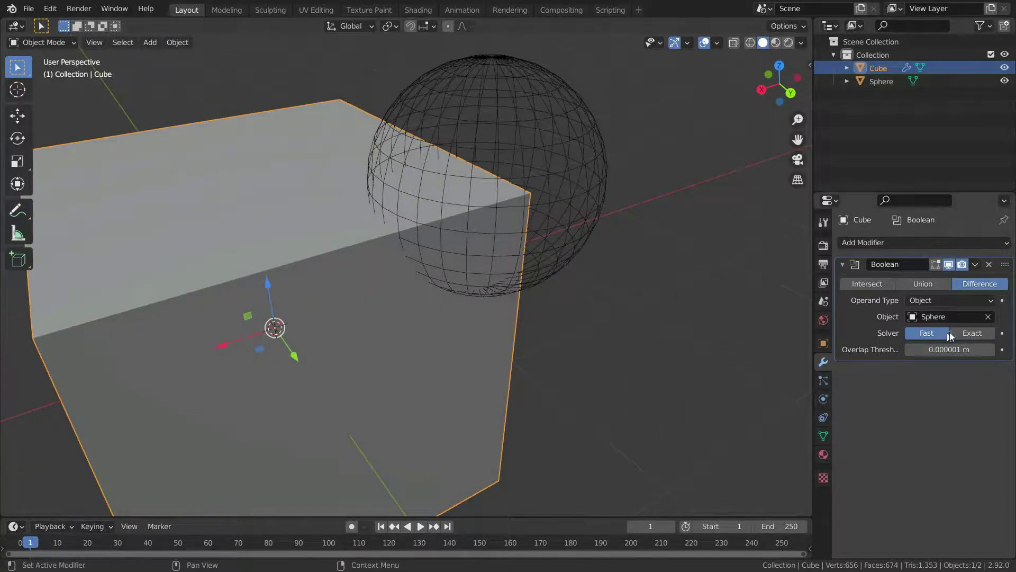
click(971, 333)
scroll(up, 3)
middle_click(496, 288)
scroll(down, 3)
scroll(up, 3)
click(909, 335)
click(981, 334)
scroll(up, 3)
scroll(down, 3)
middle_click(448, 356)
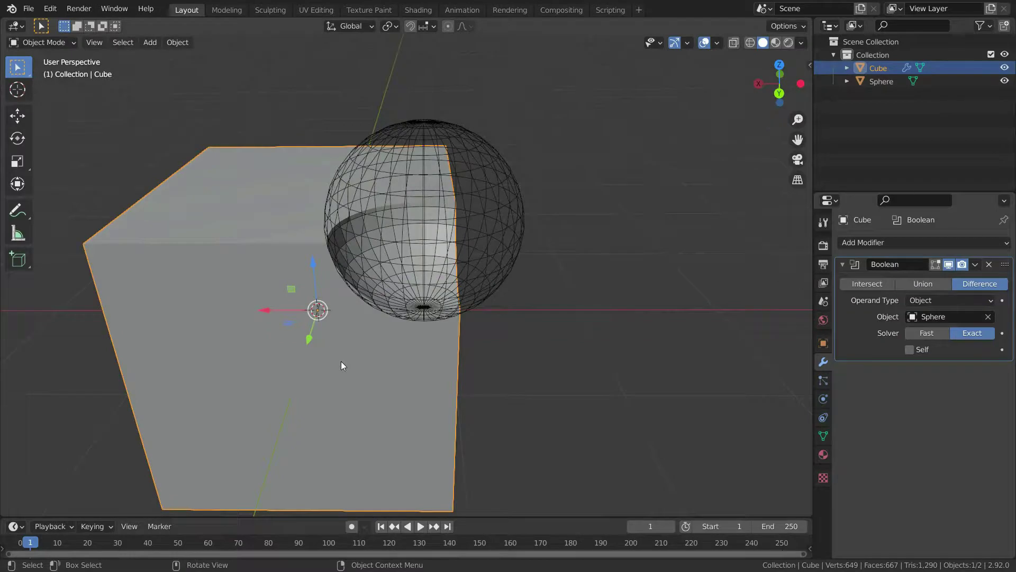
scroll(down, 3)
scroll(up, 3)
middle_click(342, 356)
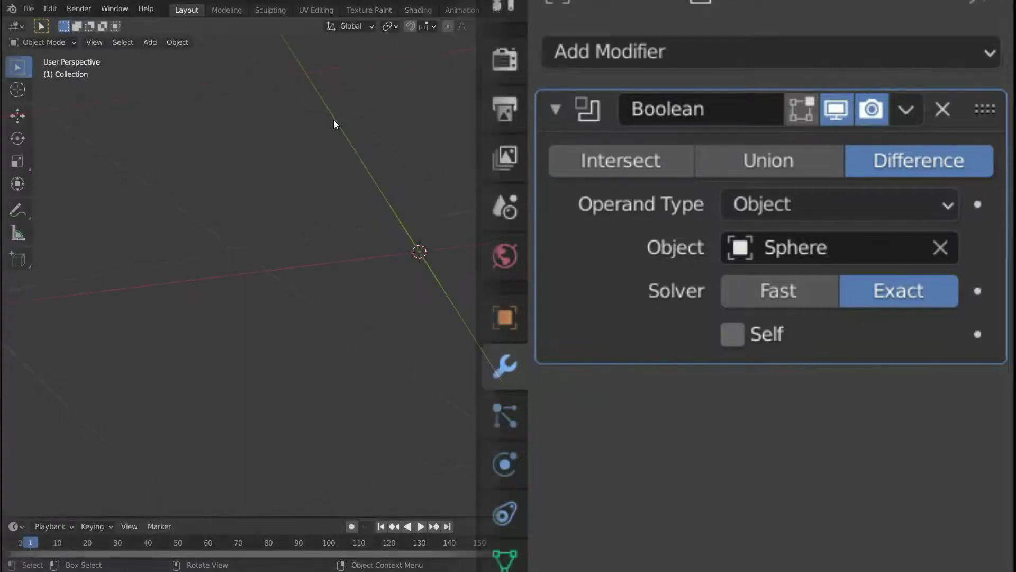
- Add a cube, duplicate it upward and shrink the copy into a small cube above
key(shift+a)
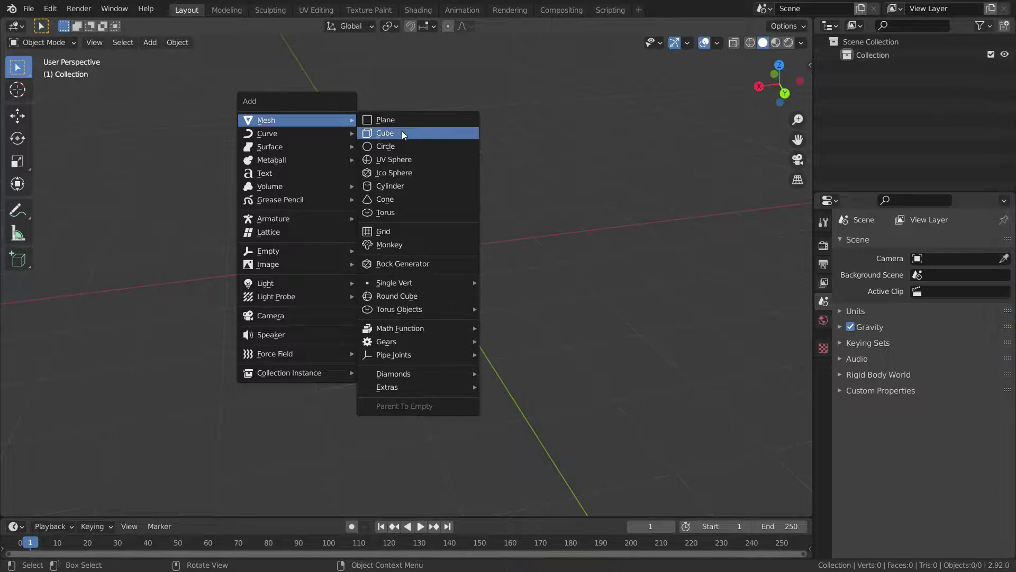
scroll(down, 3)
scroll(down, 3)
middle_click(357, 292)
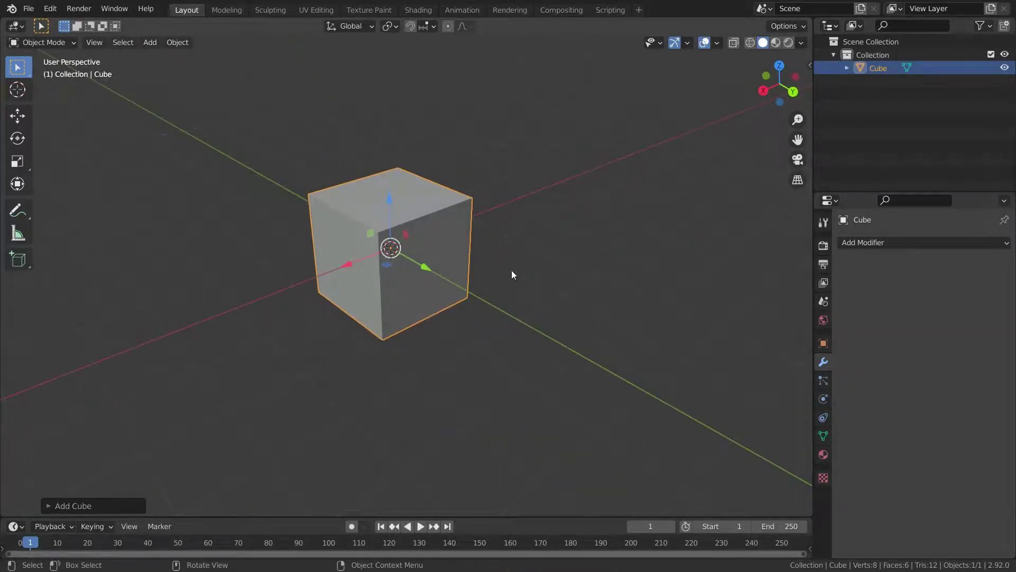
key(shift+d)
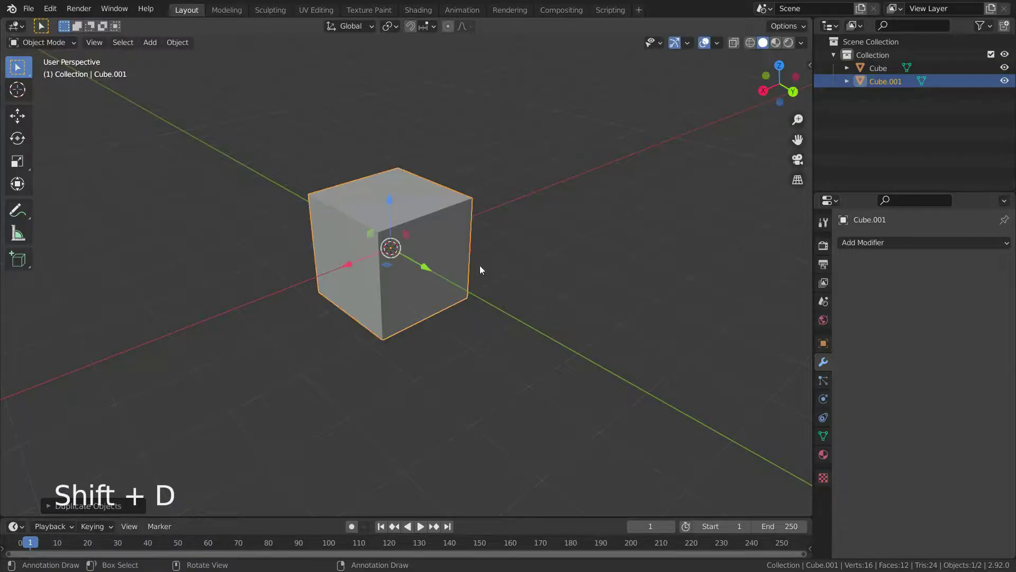
click(392, 216)
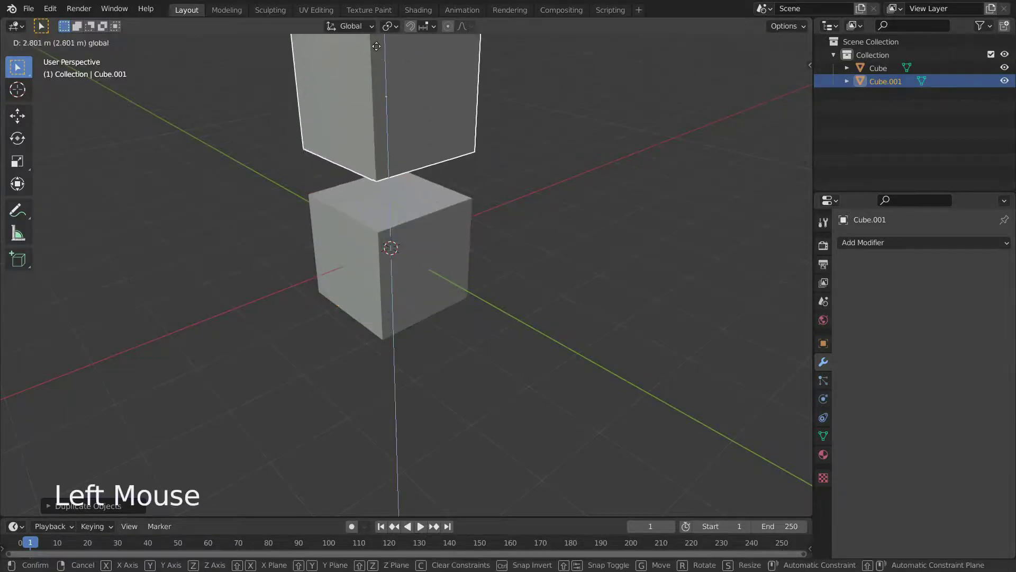
middle_click(434, 320)
scroll(down, 3)
scroll(up, 3)
middle_click(452, 244)
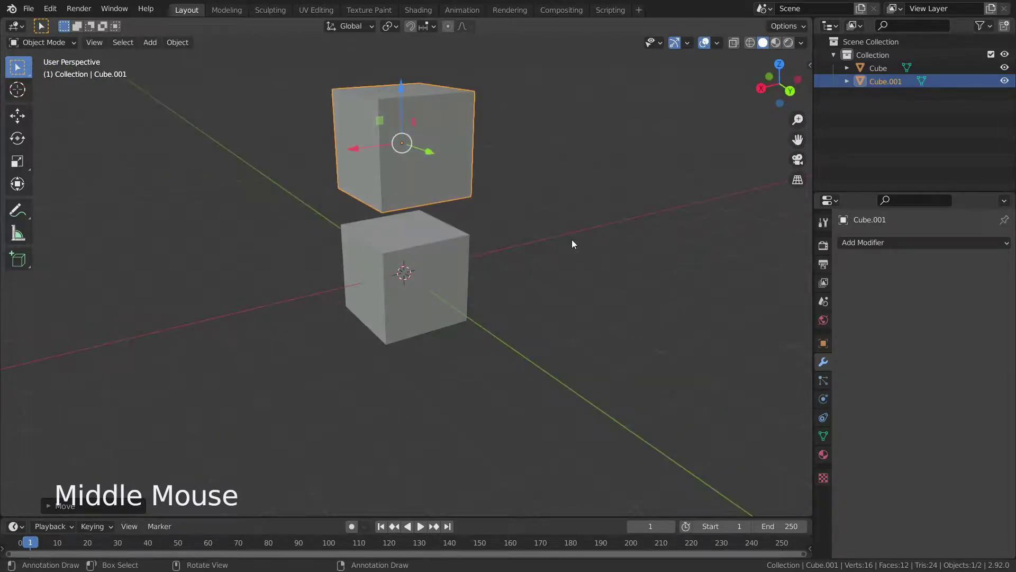
key(s)
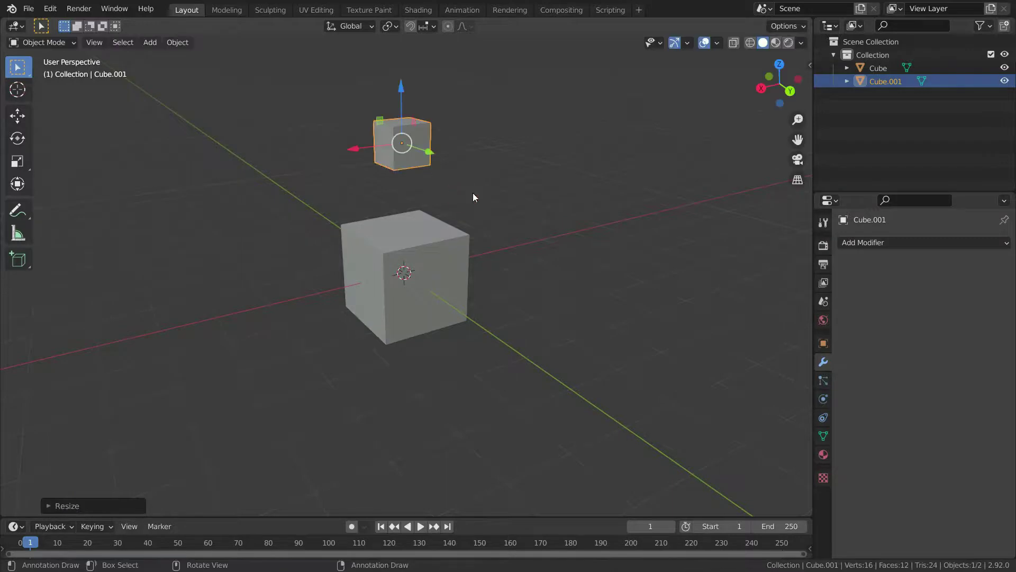
- Duplicate the small cube in place, stretch it vertically into a cross, and select both pieces
key(shift+d)
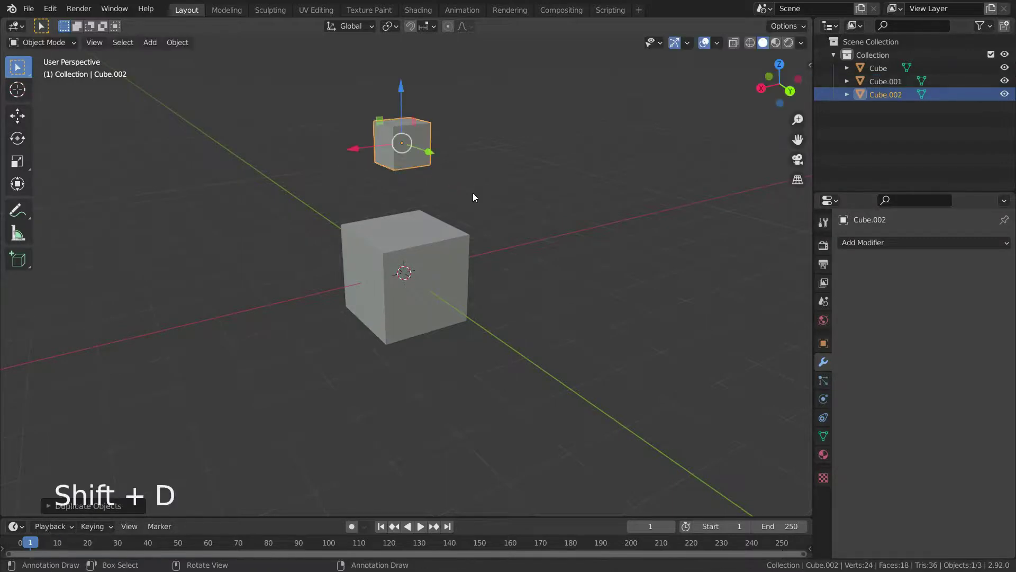
key(s)
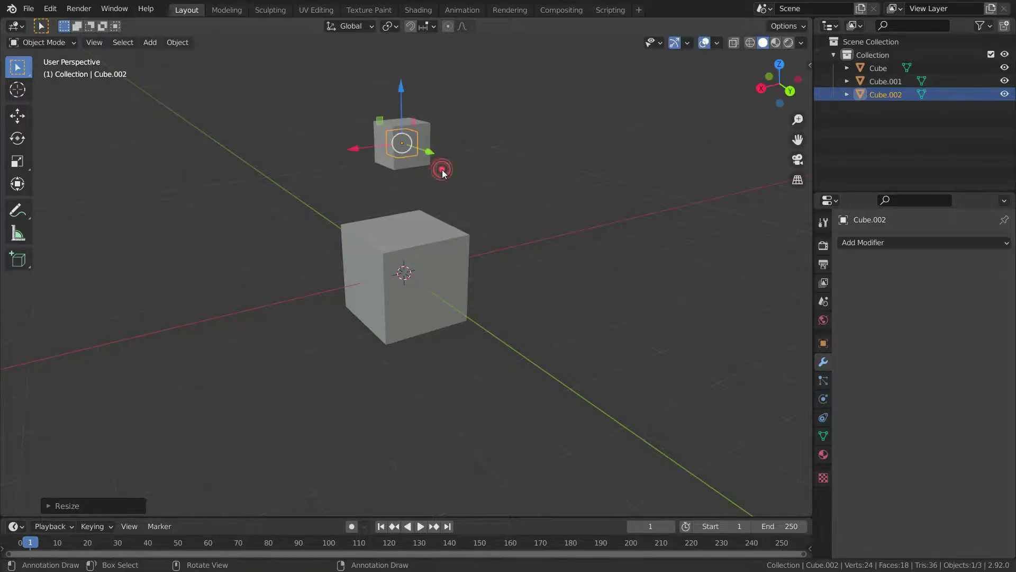
key(s)
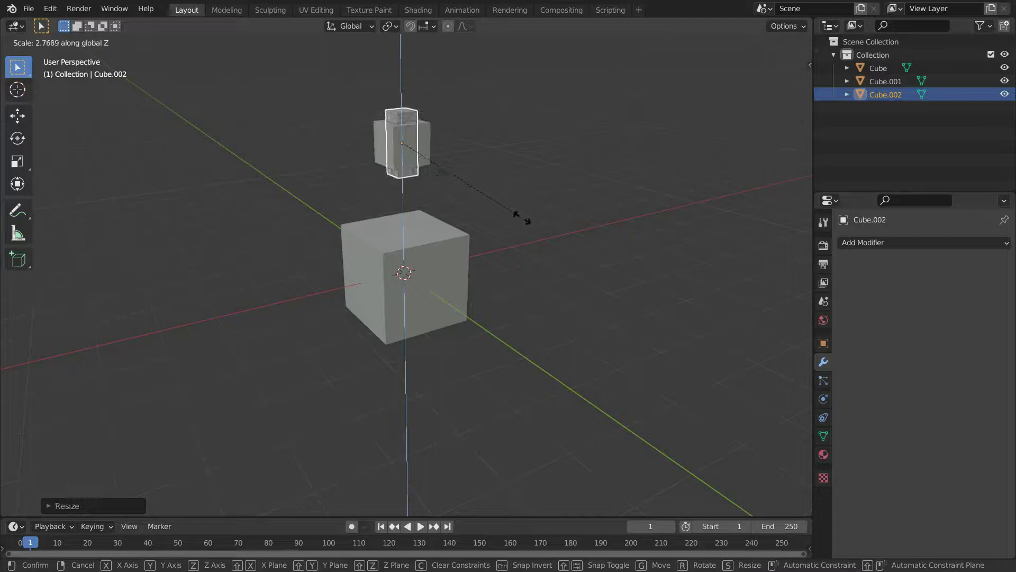
scroll(up, 3)
middle_click(463, 185)
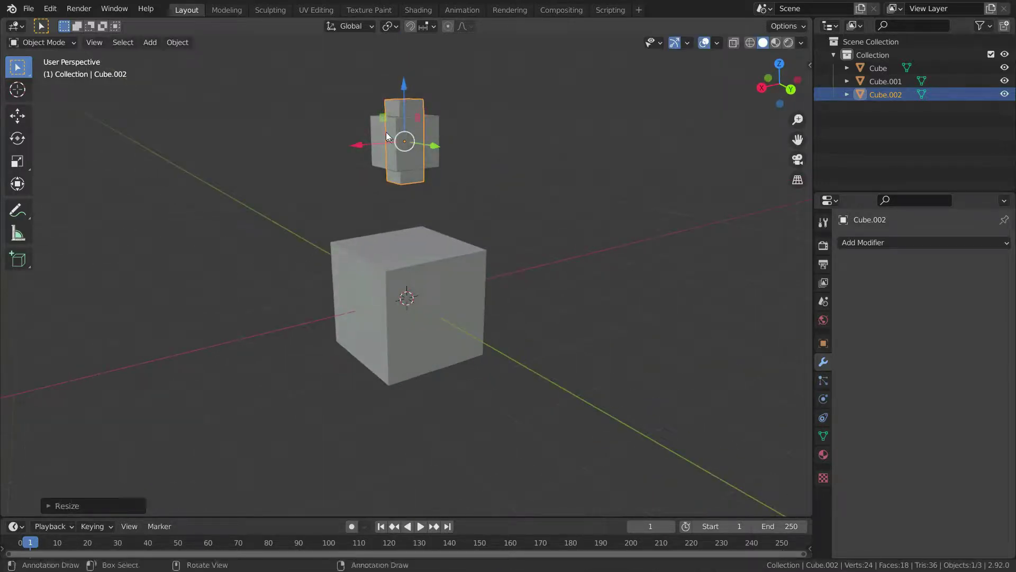
click(386, 131)
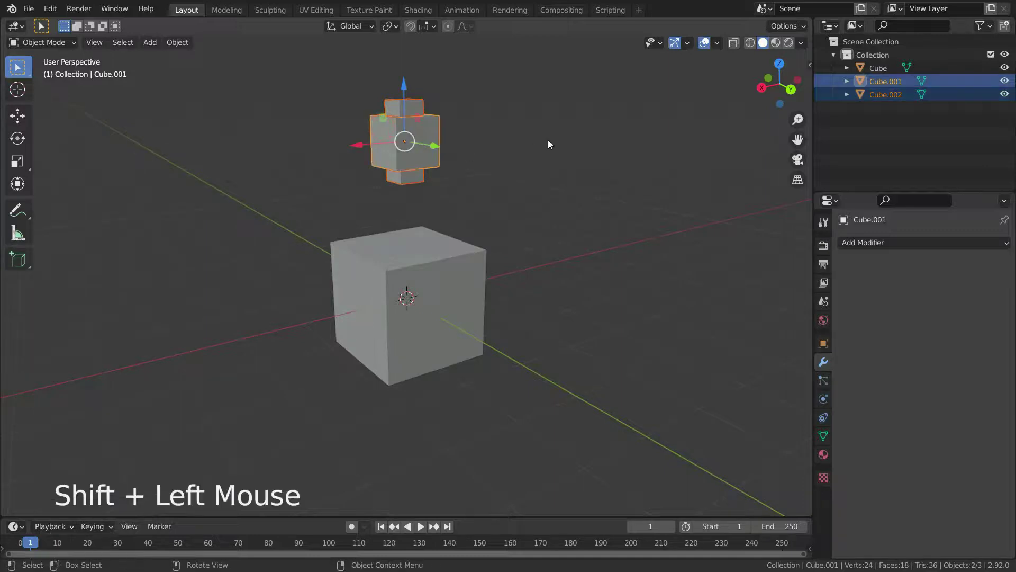
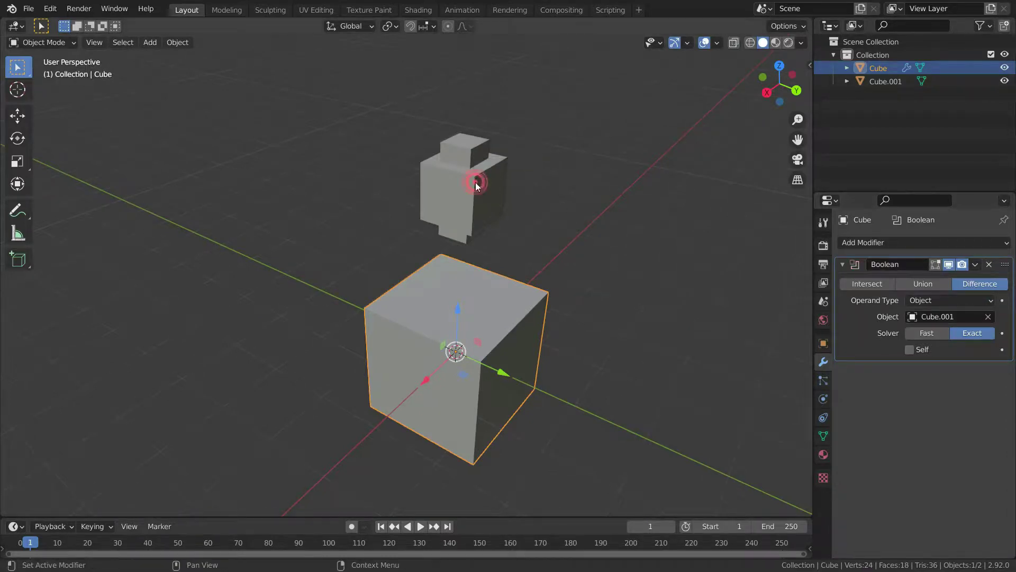
- Display the joined cross object as wireframe in its Viewport Display settings
scroll(up, 3)
middle_click(451, 207)
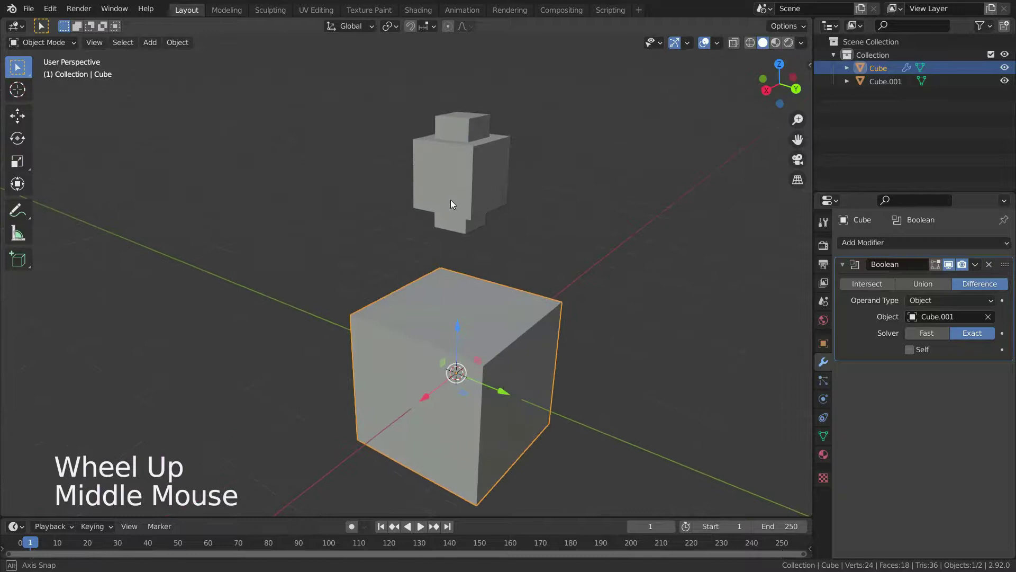
click(471, 200)
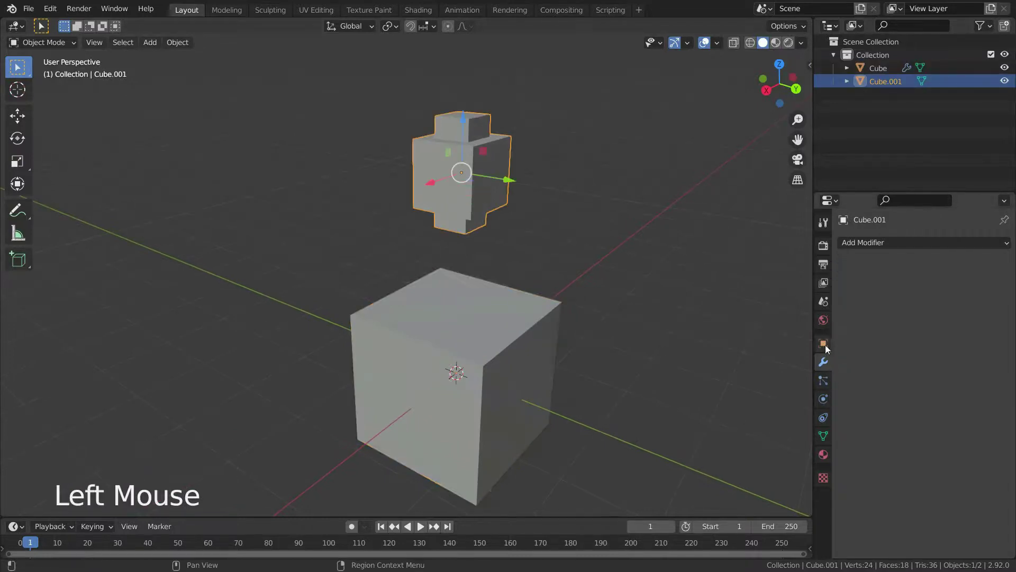
click(828, 346)
scroll(down, 3)
scroll(down, 3)
click(955, 515)
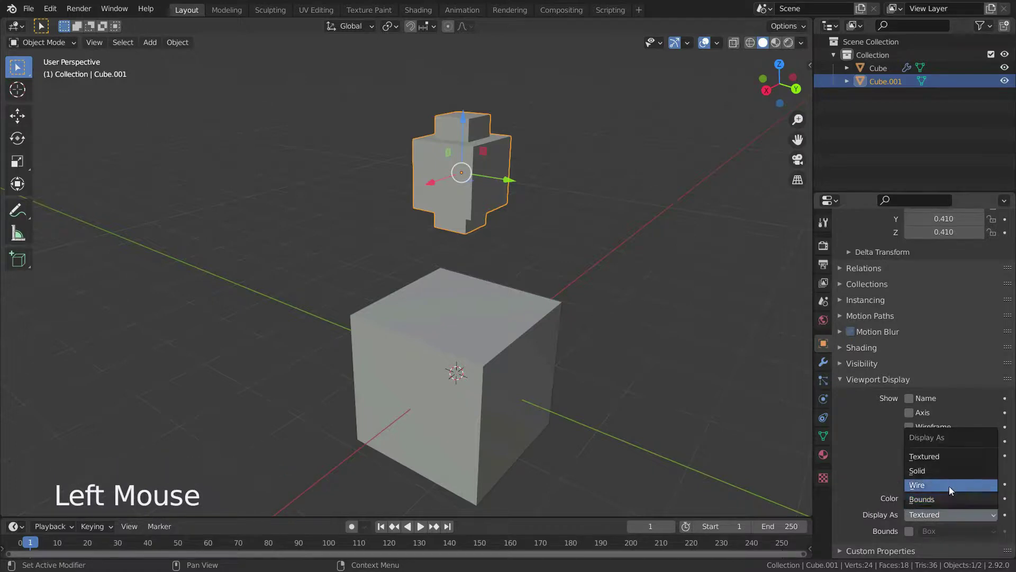
scroll(up, 3)
click(492, 332)
- Return to the cube's Boolean modifier and lower the cross cutter onto the cube's top
click(832, 363)
click(472, 193)
click(458, 116)
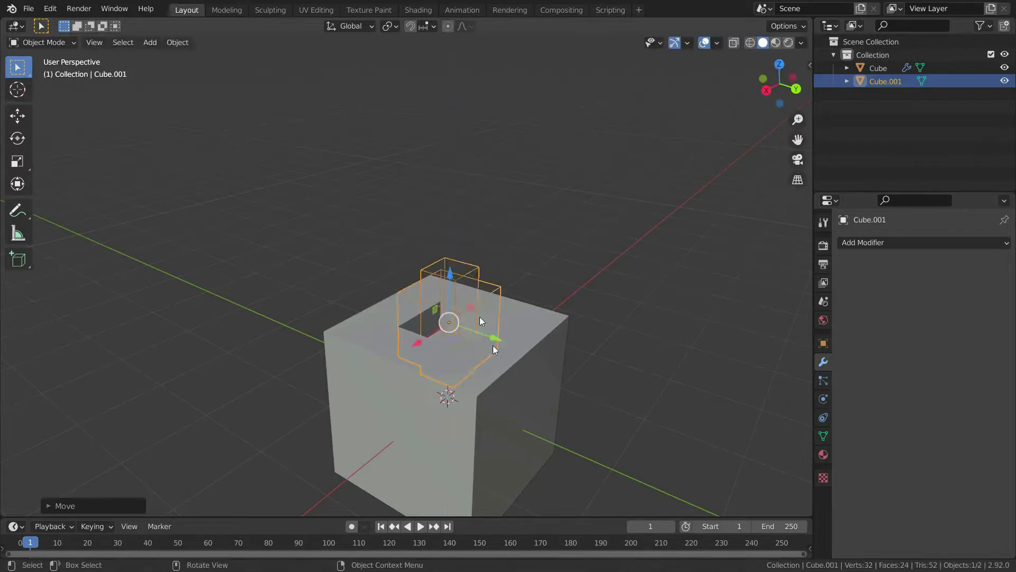
- Select the big cube and enable Self on its Exact Boolean so the self-intersecting cross cuts correctly
scroll(down, 3)
scroll(up, 3)
middle_click(436, 306)
click(586, 307)
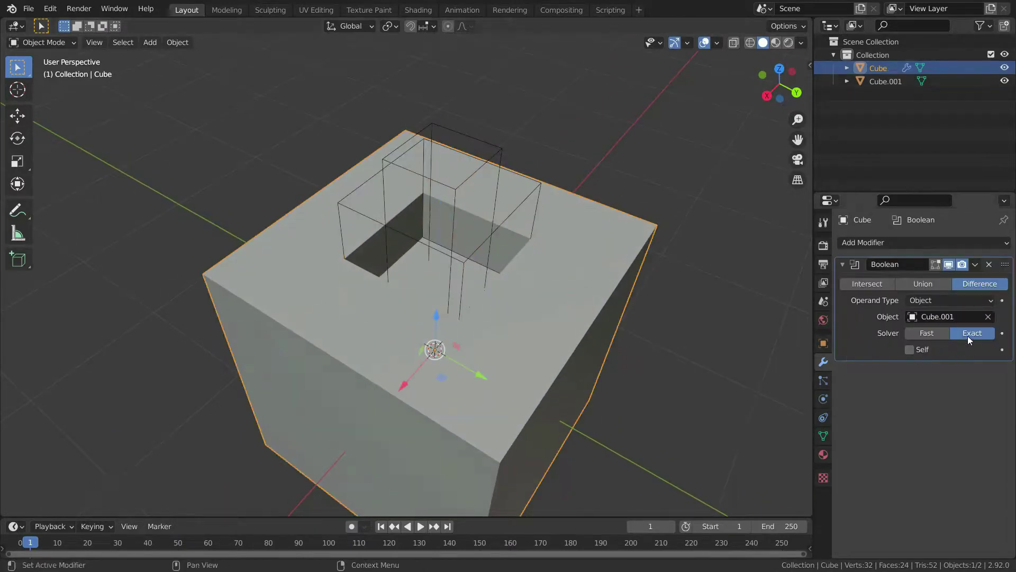
scroll(up, 3)
middle_click(442, 316)
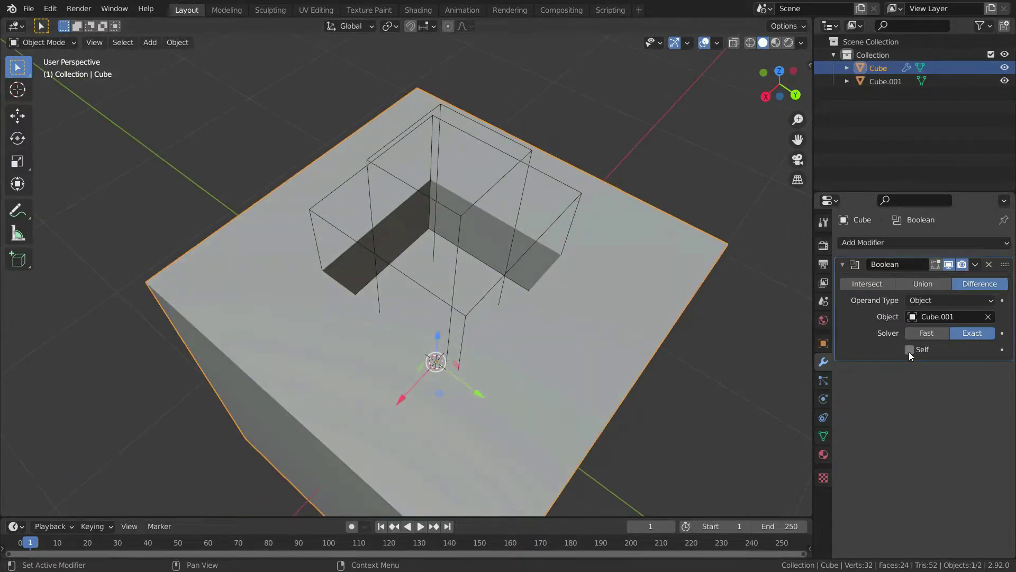
click(912, 355)
middle_click(505, 364)
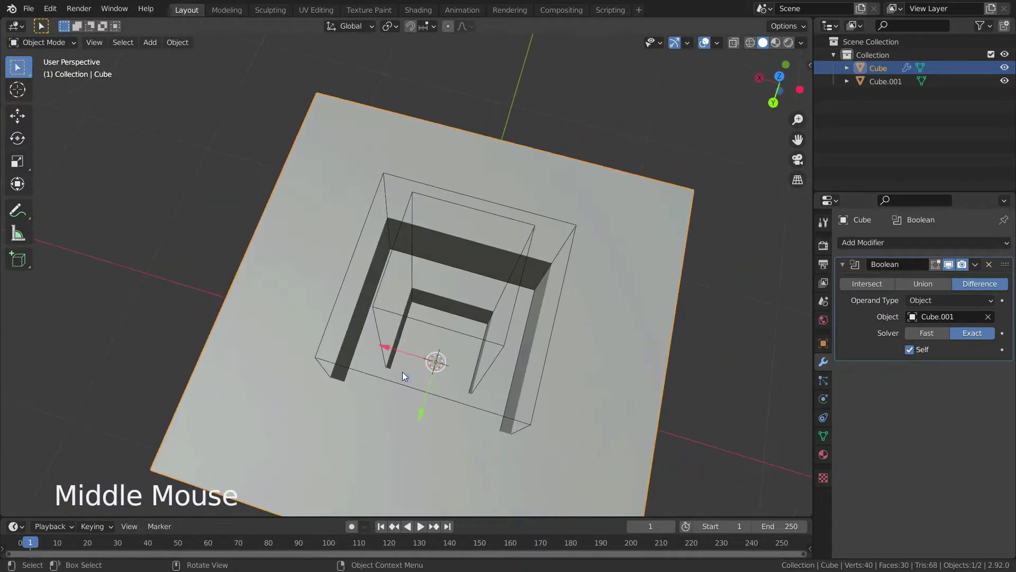
scroll(down, 3)
scroll(up, 3)
middle_click(472, 403)
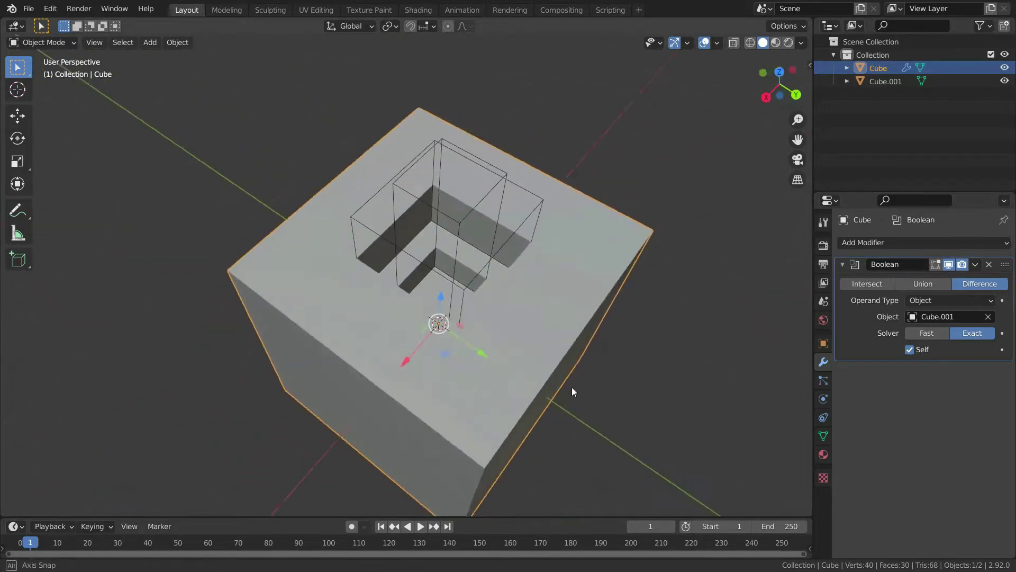
- Toggle Self on and off to compare the cut, then switch the solver to Fast
click(914, 356)
click(915, 355)
scroll(up, 3)
middle_click(447, 315)
click(912, 354)
click(913, 355)
click(912, 354)
click(913, 354)
scroll(down, 3)
scroll(down, 3)
scroll(up, 3)
middle_click(293, 392)
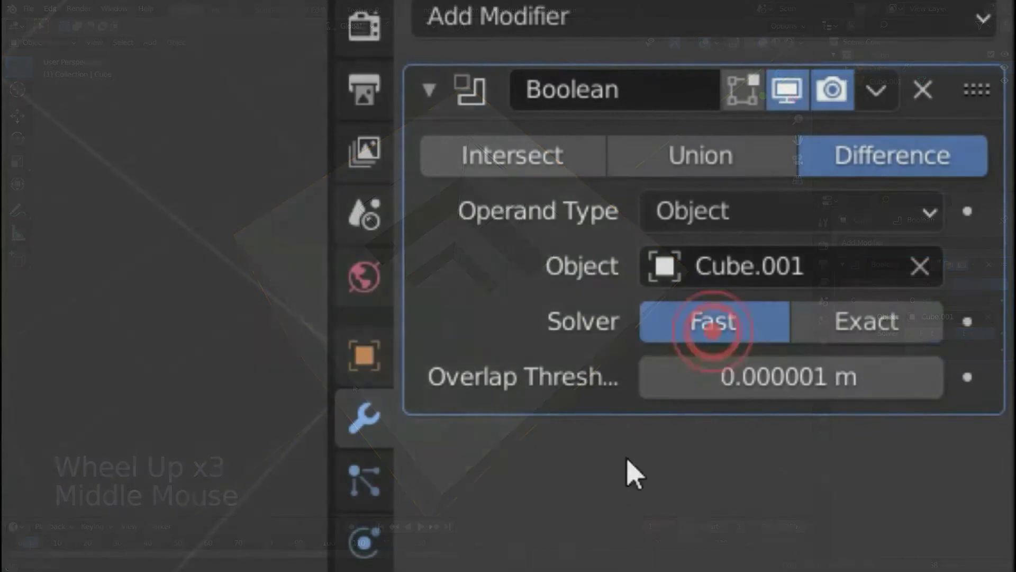